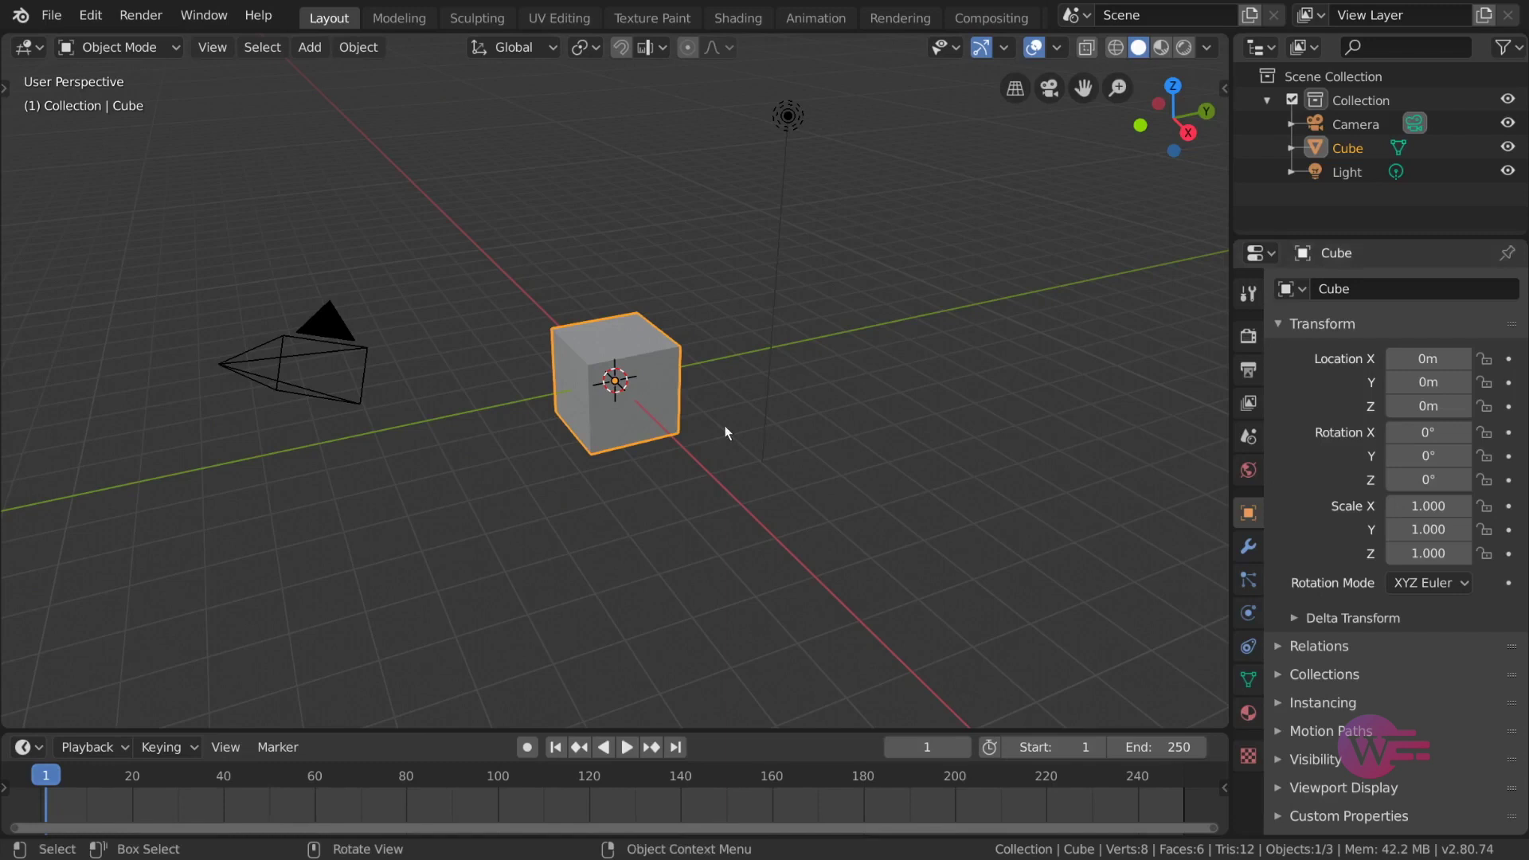
- View the available object constraints for the cube and the bone constraints for the armature
{"action": "left_click", "coordinate": [661, 414]}
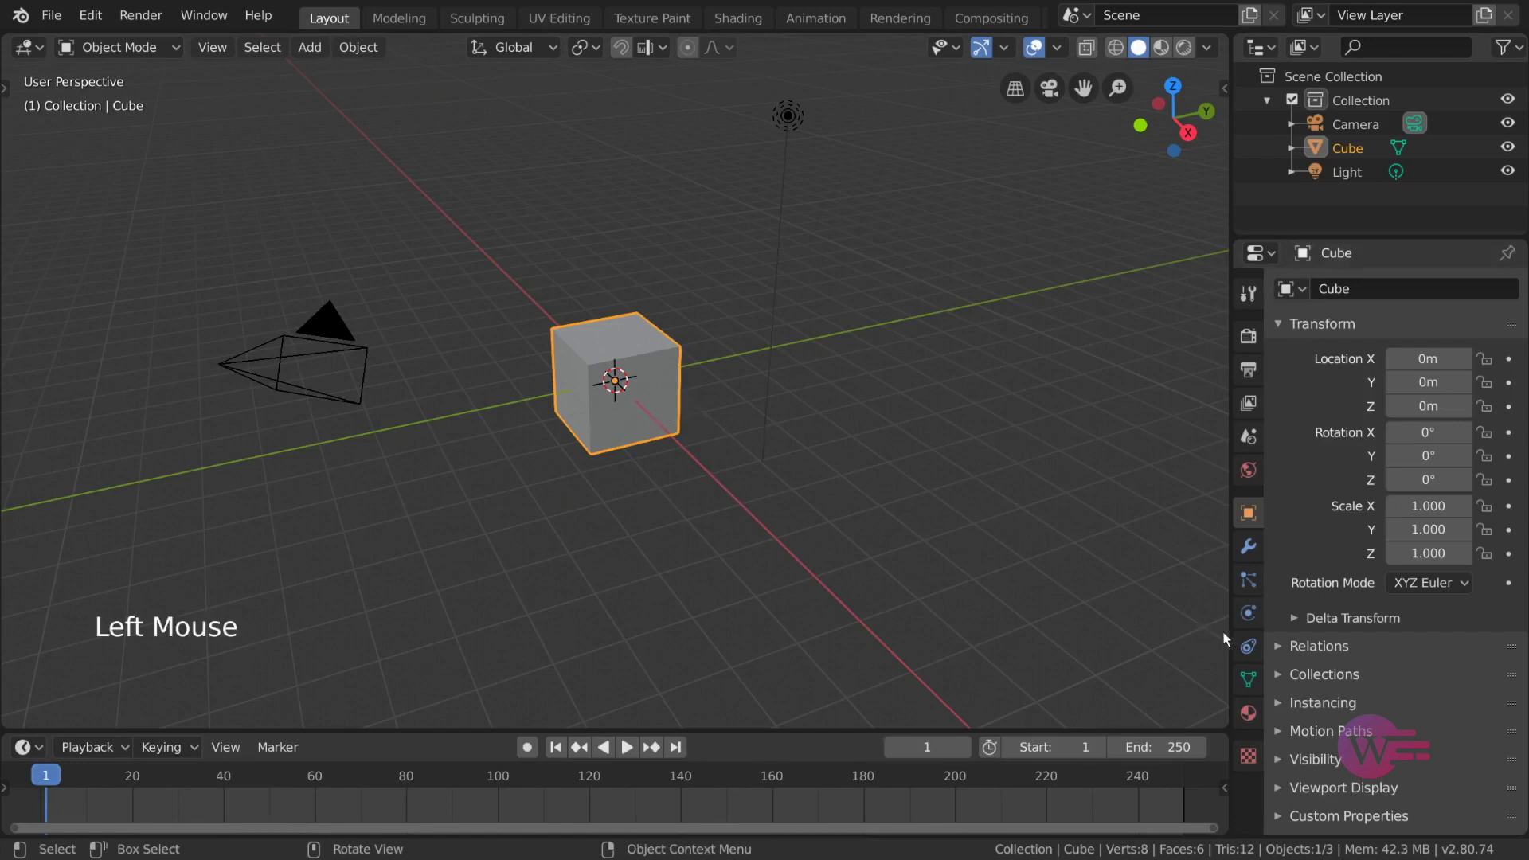
{"action": "left_click", "coordinate": [1254, 651]}
{"action": "left_click", "coordinate": [1449, 295]}
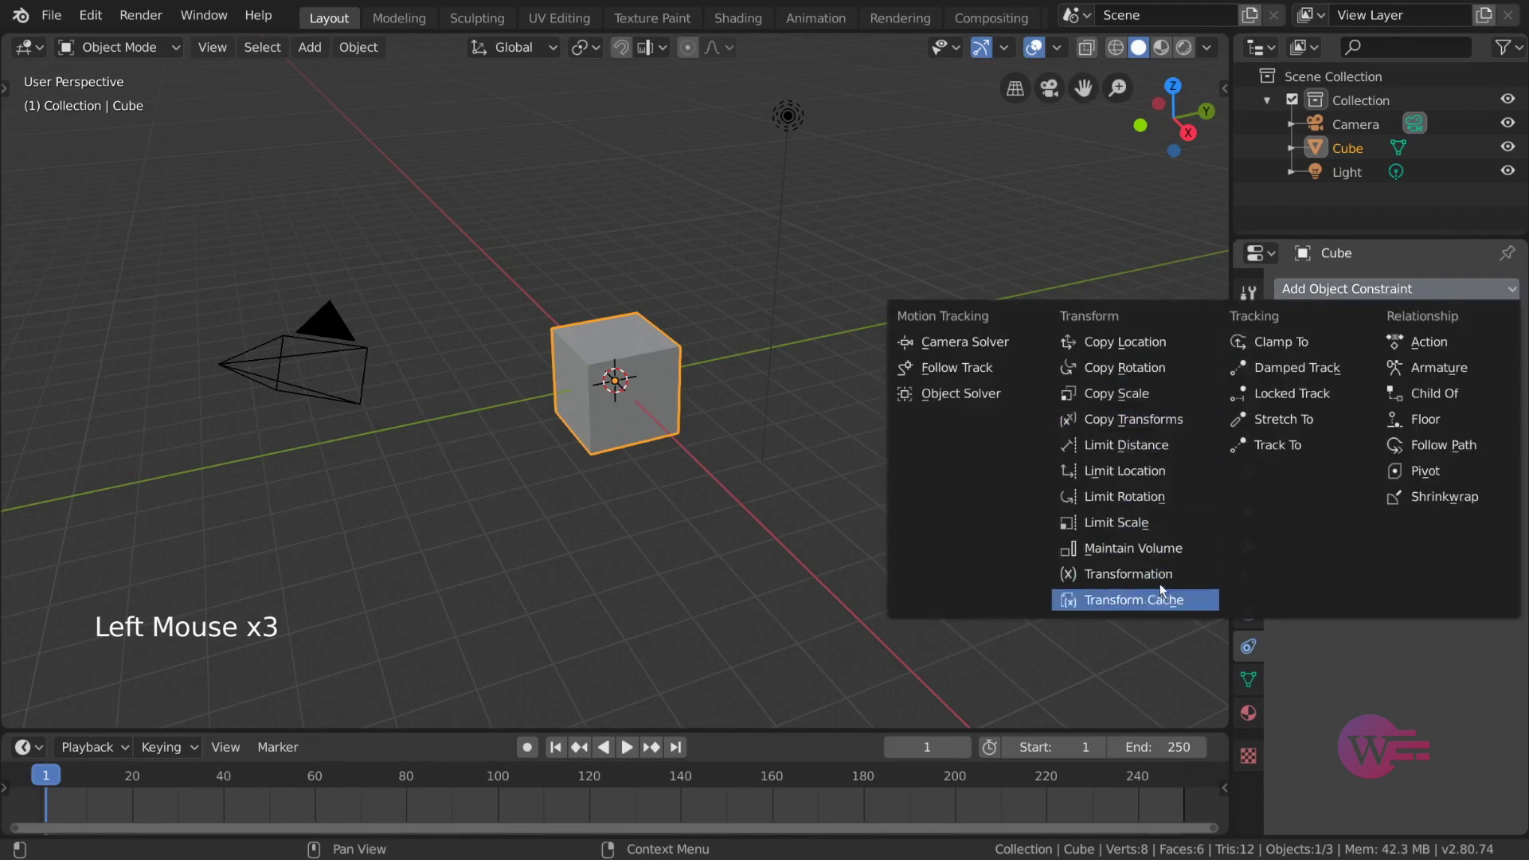
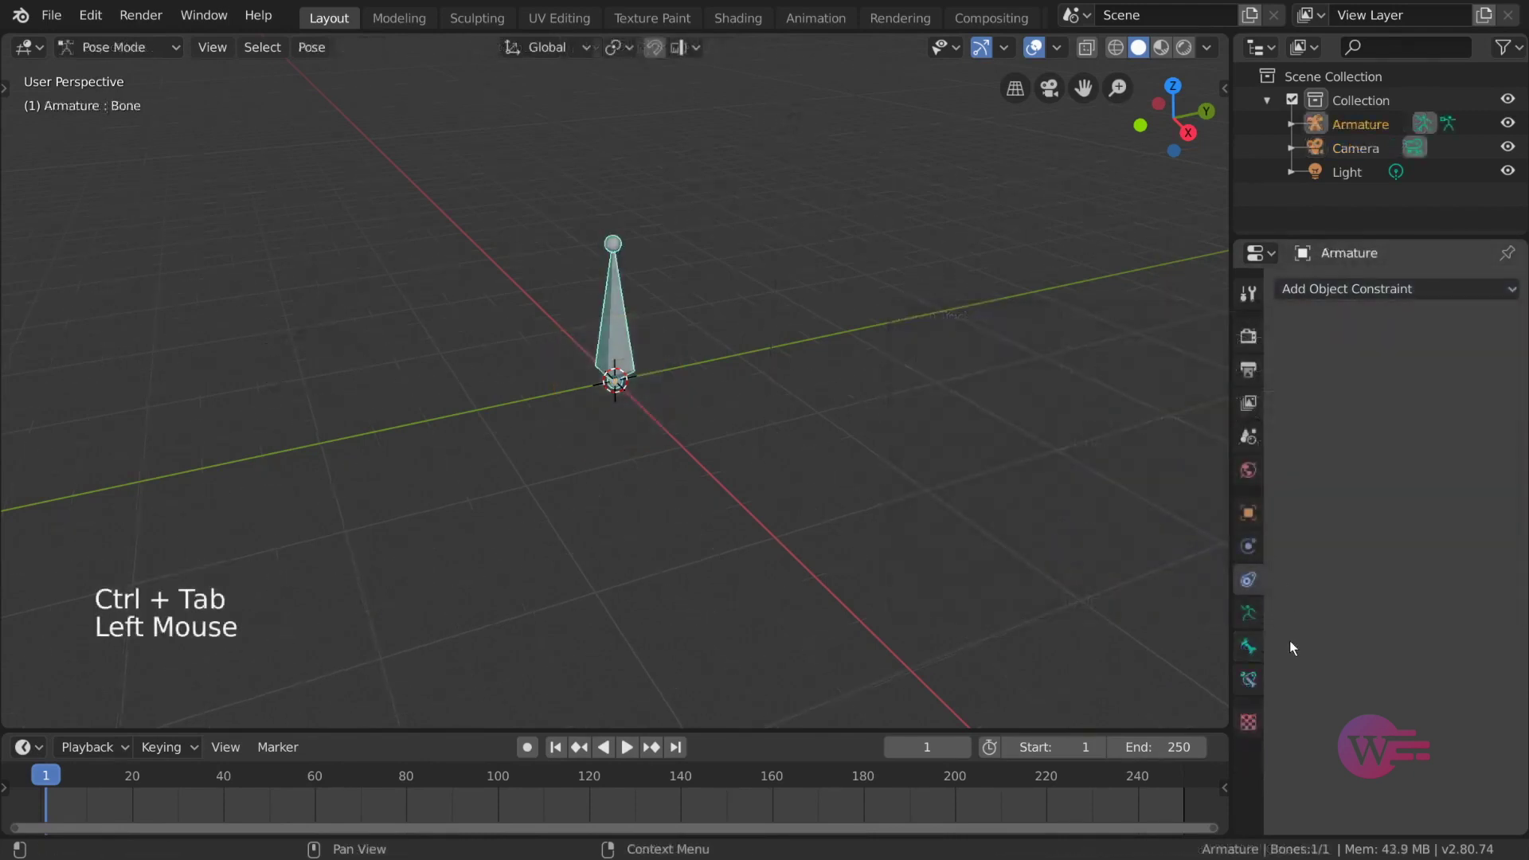
{"action": "left_click", "coordinate": [1257, 688]}
{"action": "left_click", "coordinate": [1417, 294]}
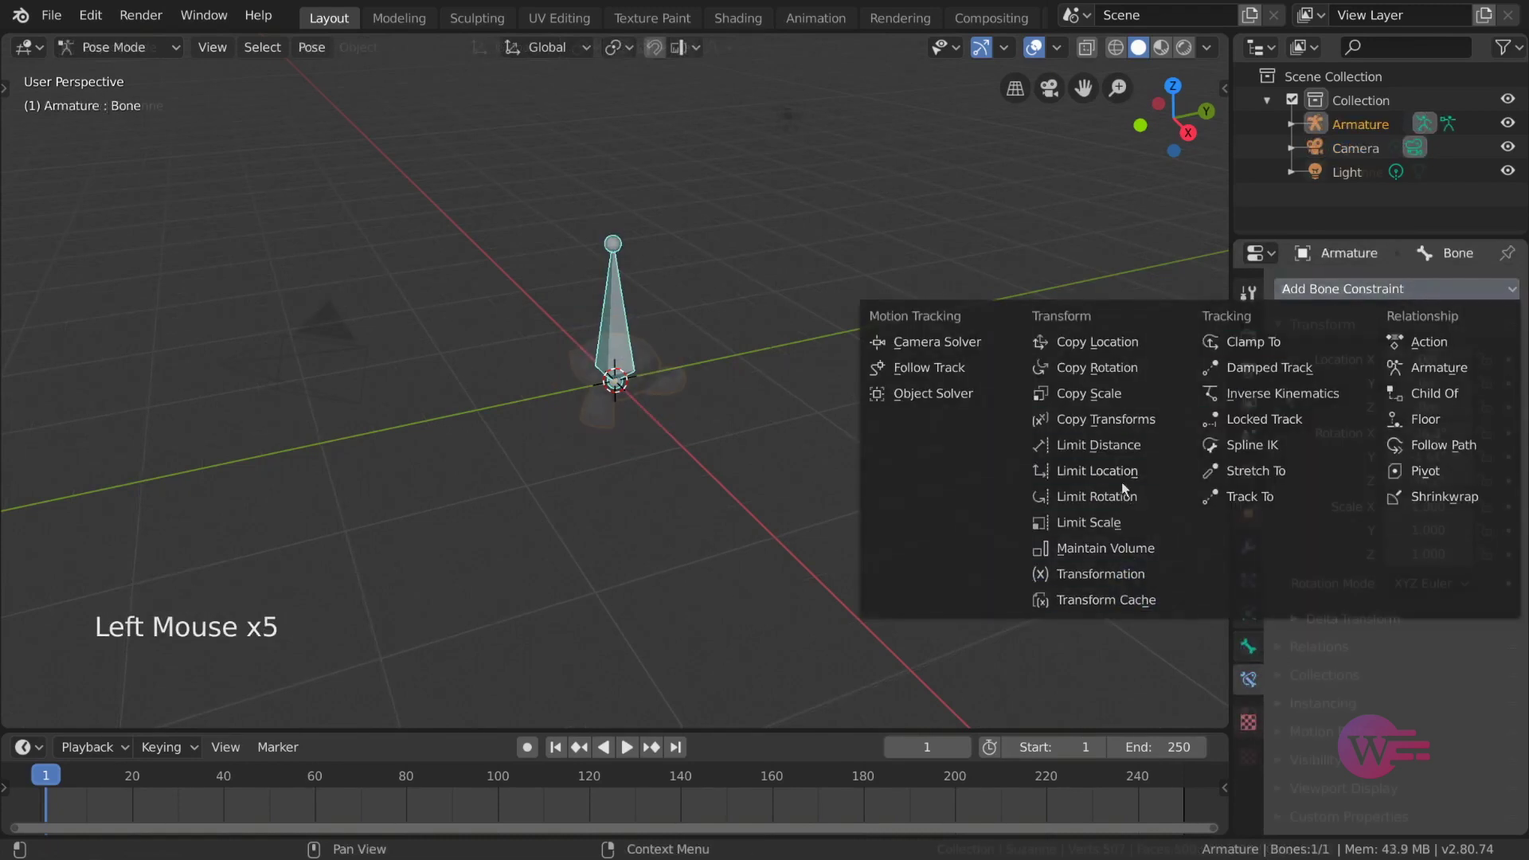
- Select Suzanne and list her object constraints, including Transformation, Limit Distance and Maintain Volume
{"action": "left_click", "coordinate": [1262, 648]}
{"action": "left_click", "coordinate": [1429, 281]}
- Give Suzanne a Copy Location constraint targeting Cube.001
{"action": "left_click", "coordinate": [1428, 289]}
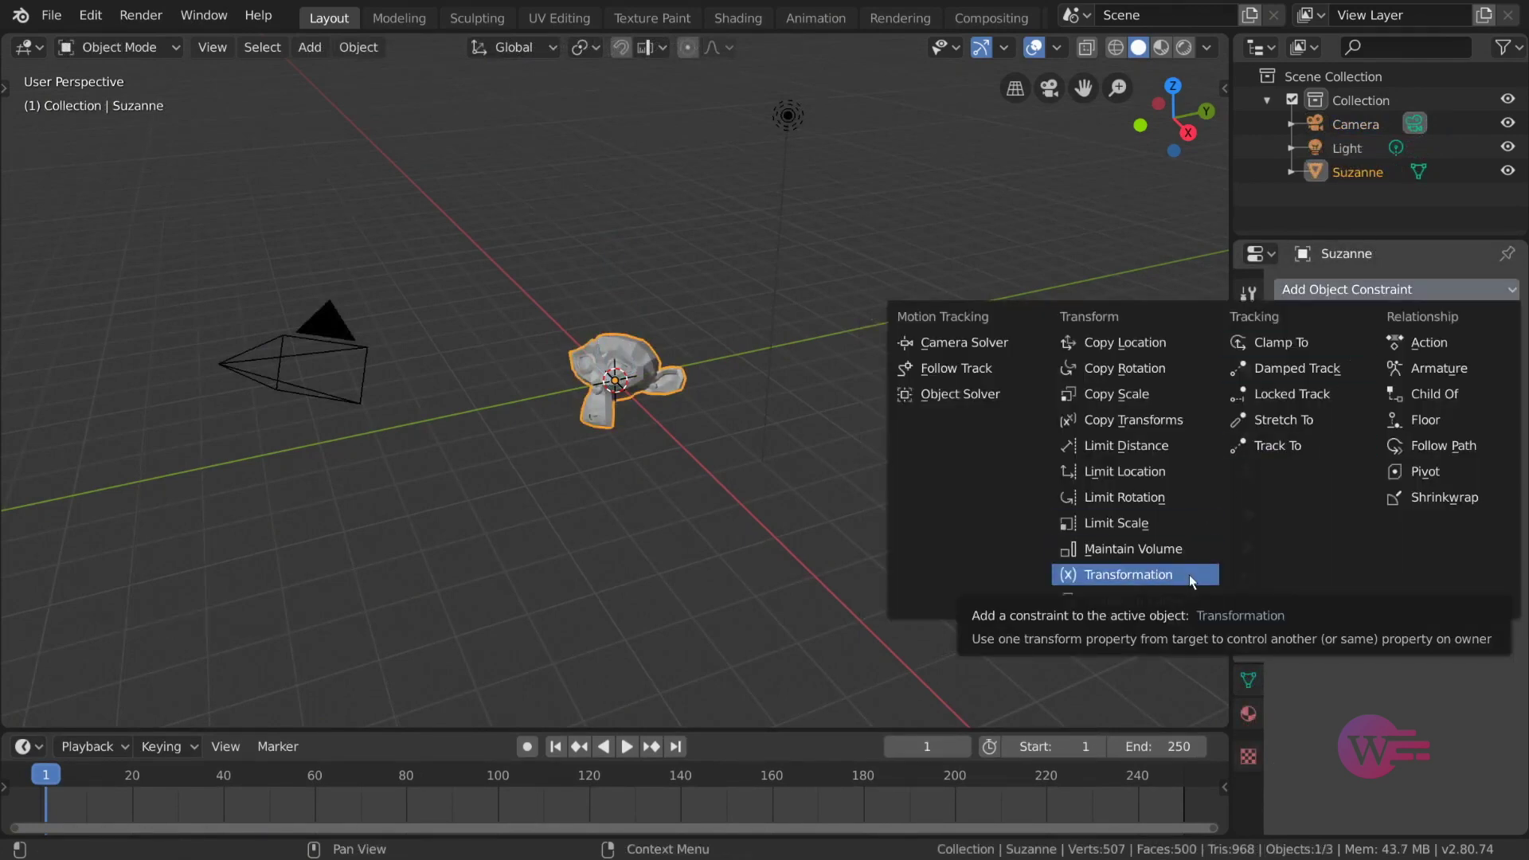
{"action": "scroll", "scroll_direction": "down", "scroll_amount": 3}
{"action": "scroll", "scroll_direction": "up", "scroll_amount": 3}
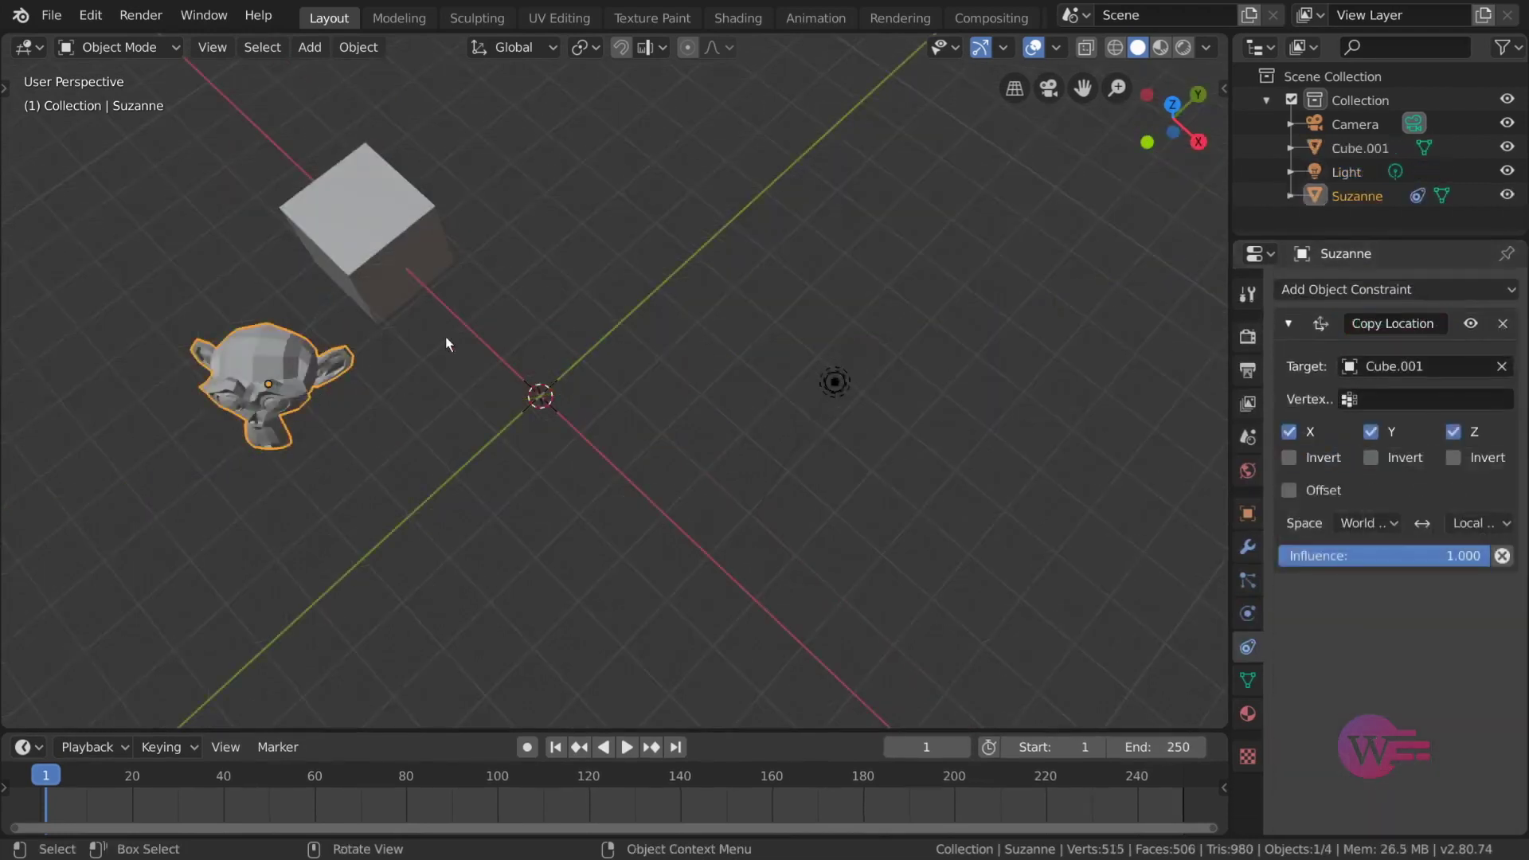
- Move the cube along X so Suzanne follows it, then reselect Suzanne
{"action": "left_click", "coordinate": [406, 243]}
{"action": "key", "text": "g"}
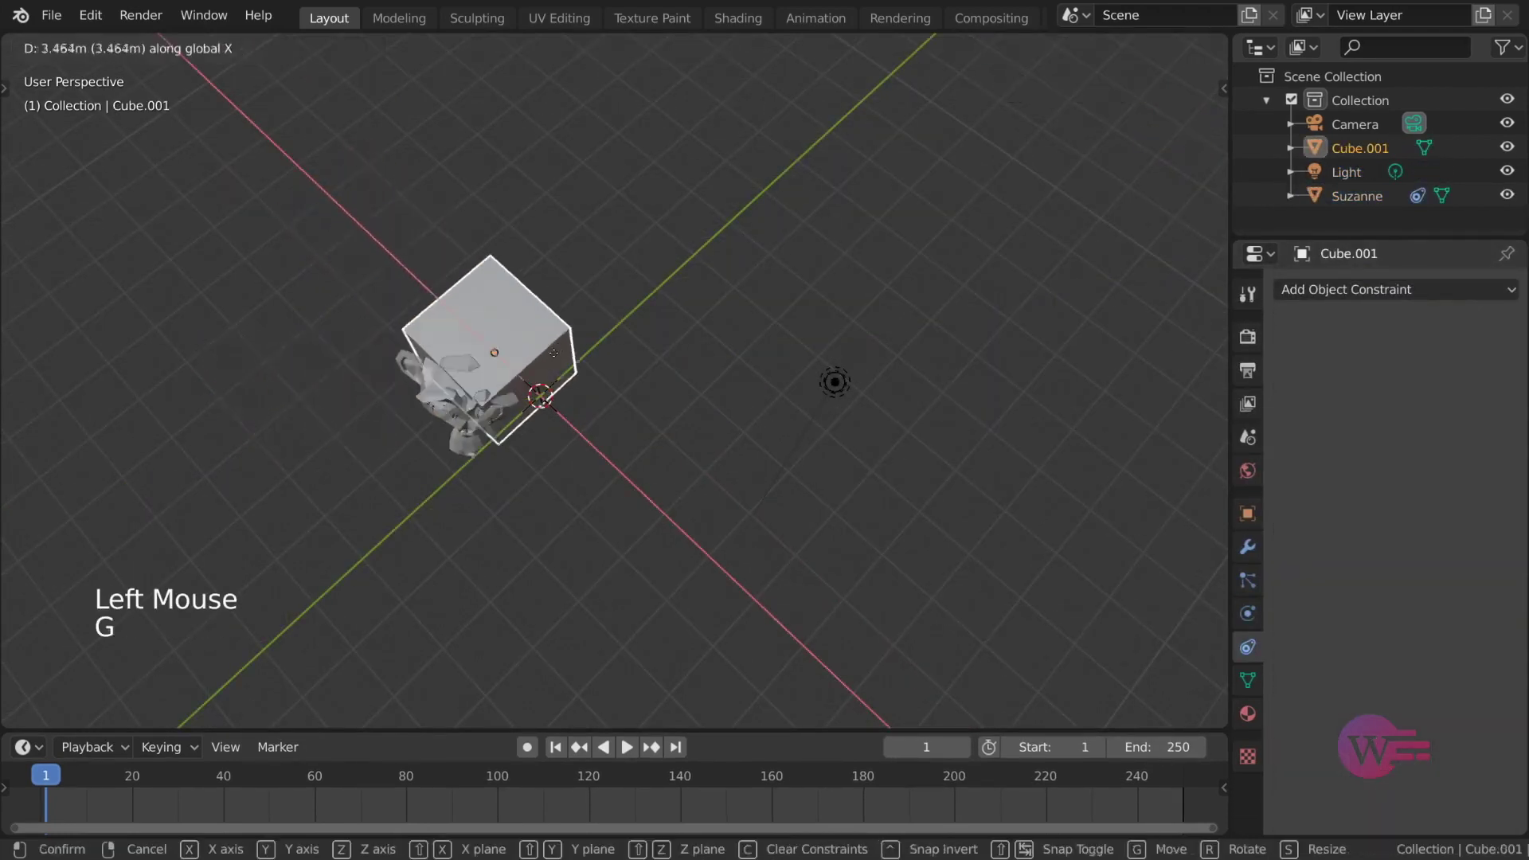
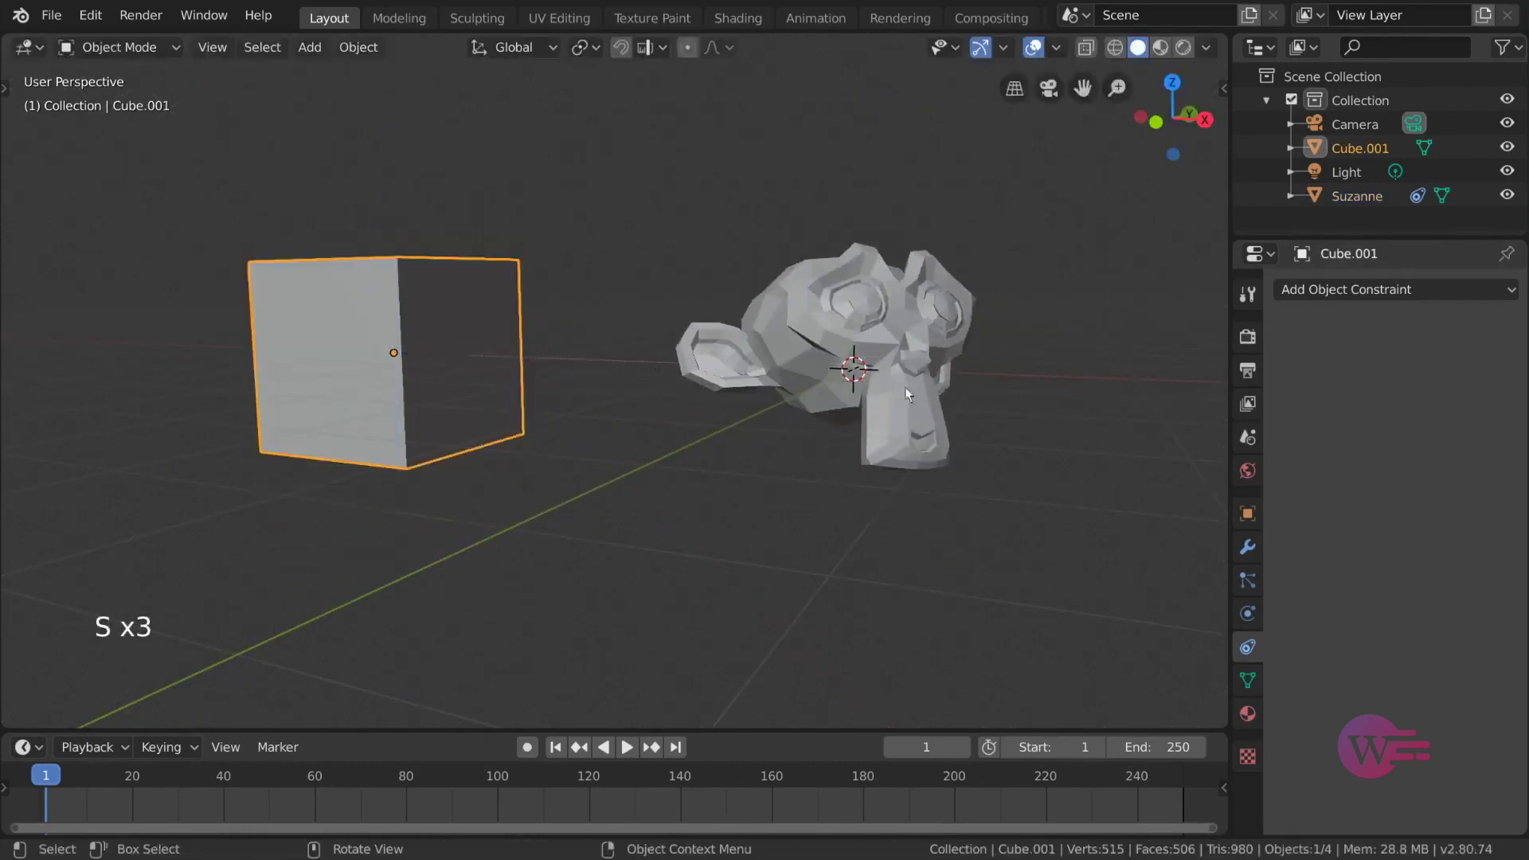
{"action": "key", "text": "s"}
{"action": "left_click", "coordinate": [406, 244]}
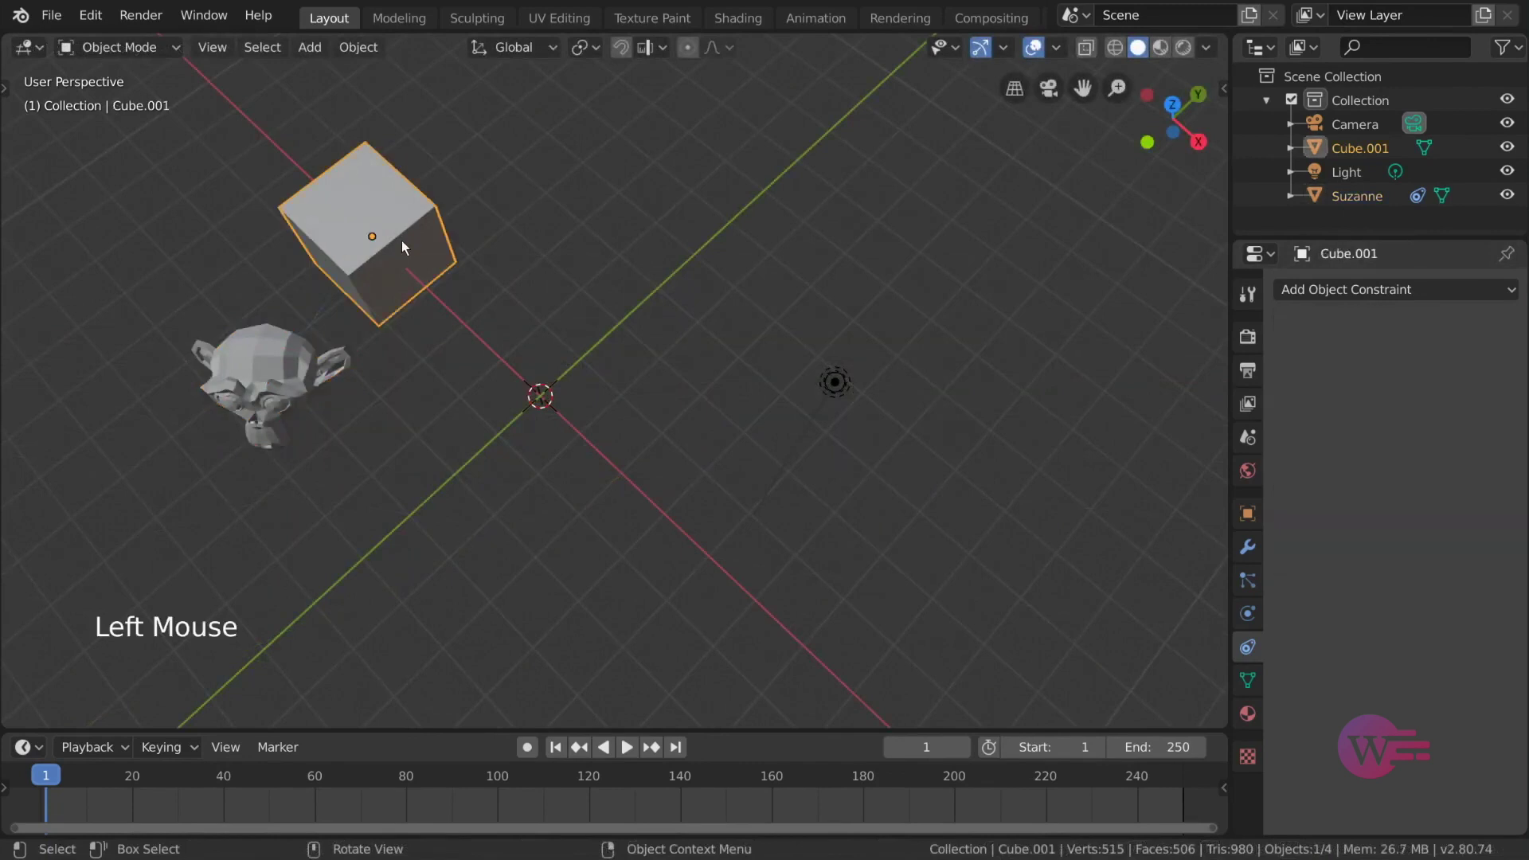
{"action": "key", "text": "g"}
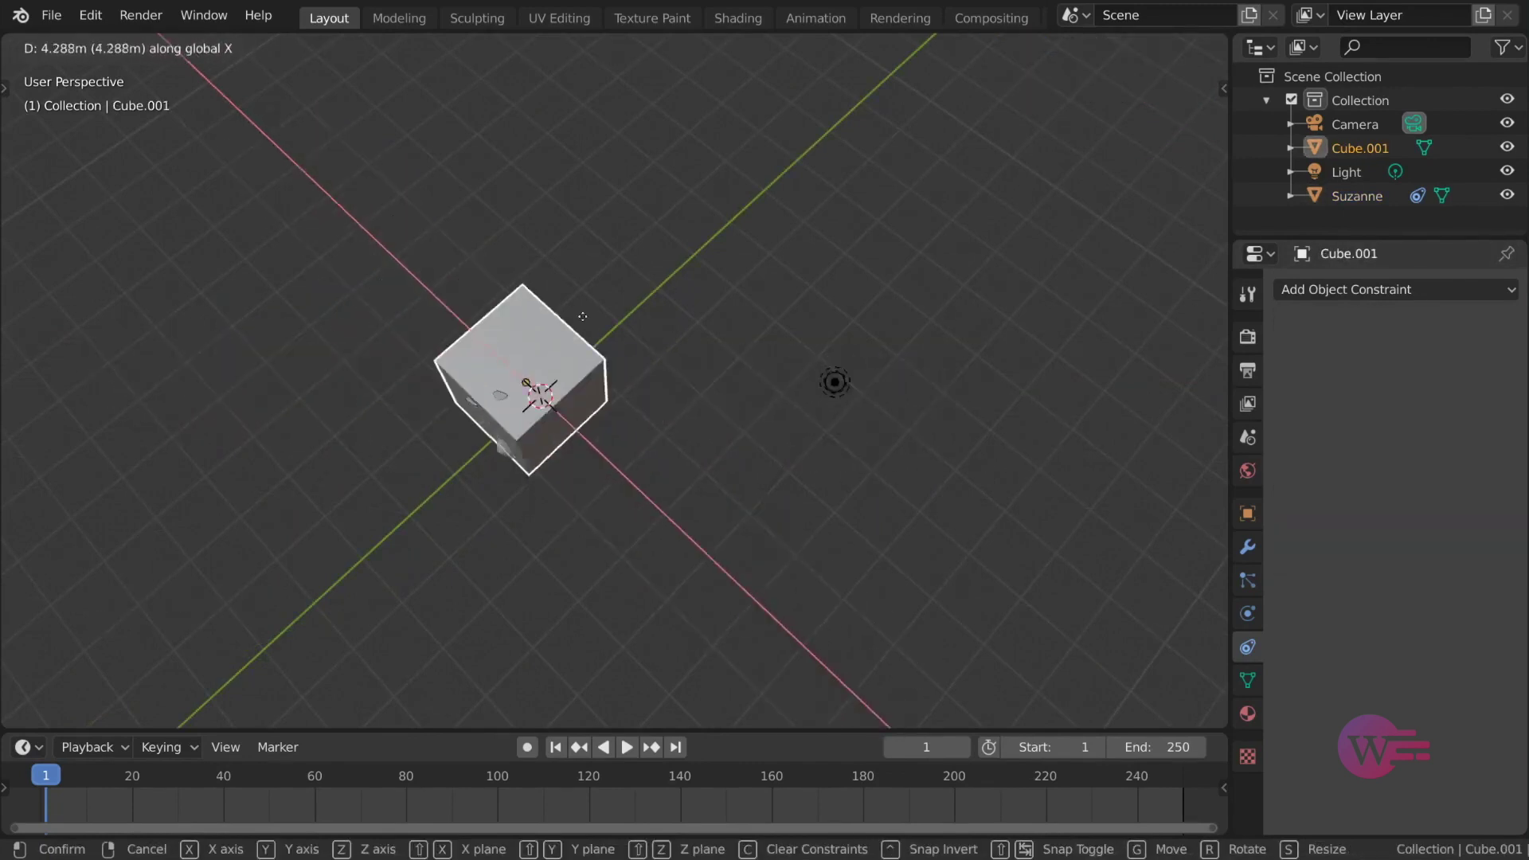
{"action": "left_click", "coordinate": [258, 389]}
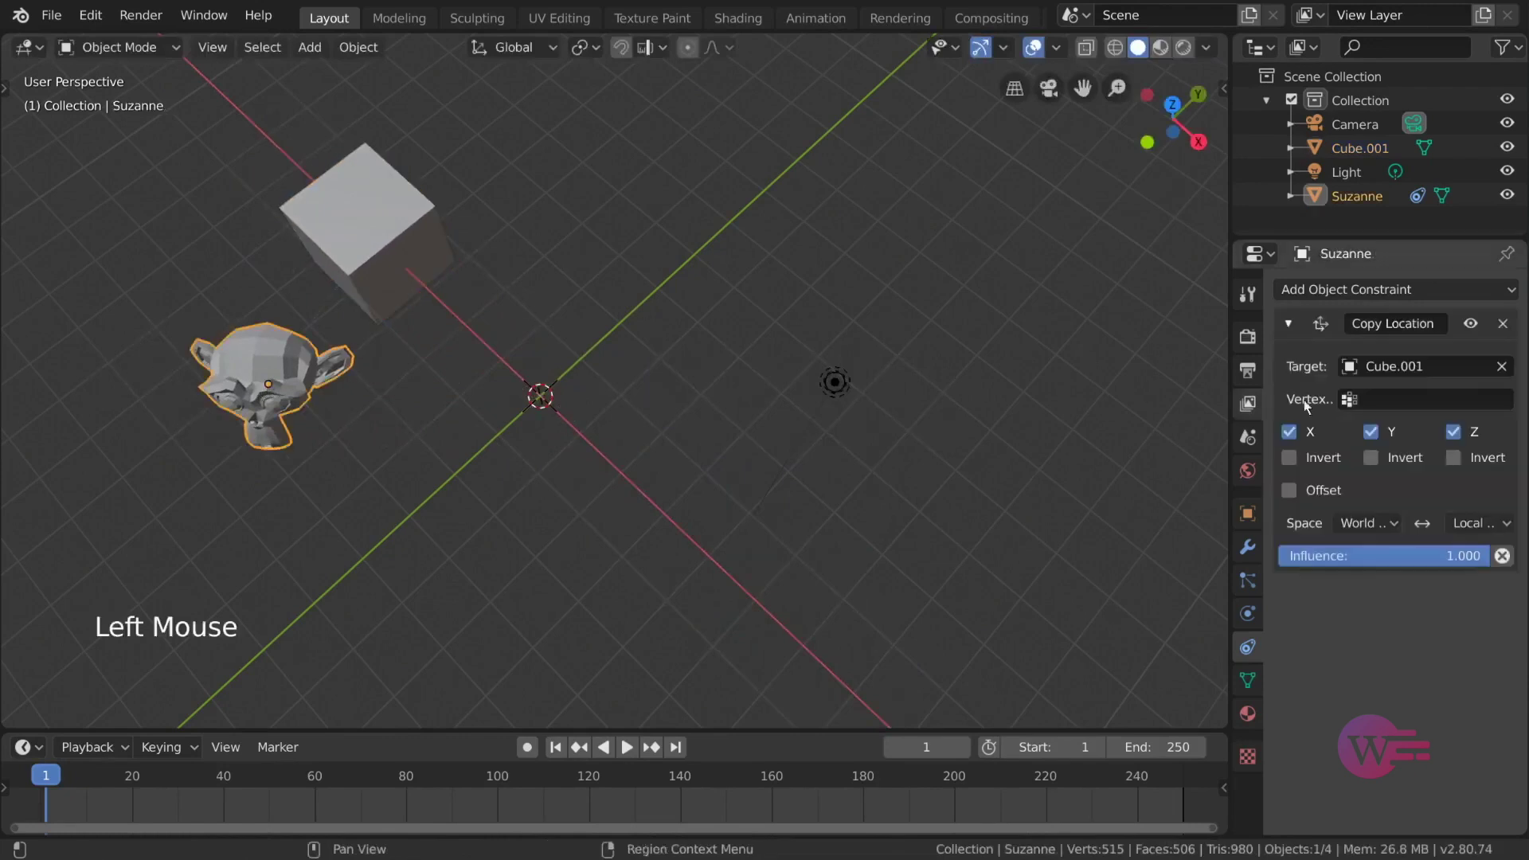
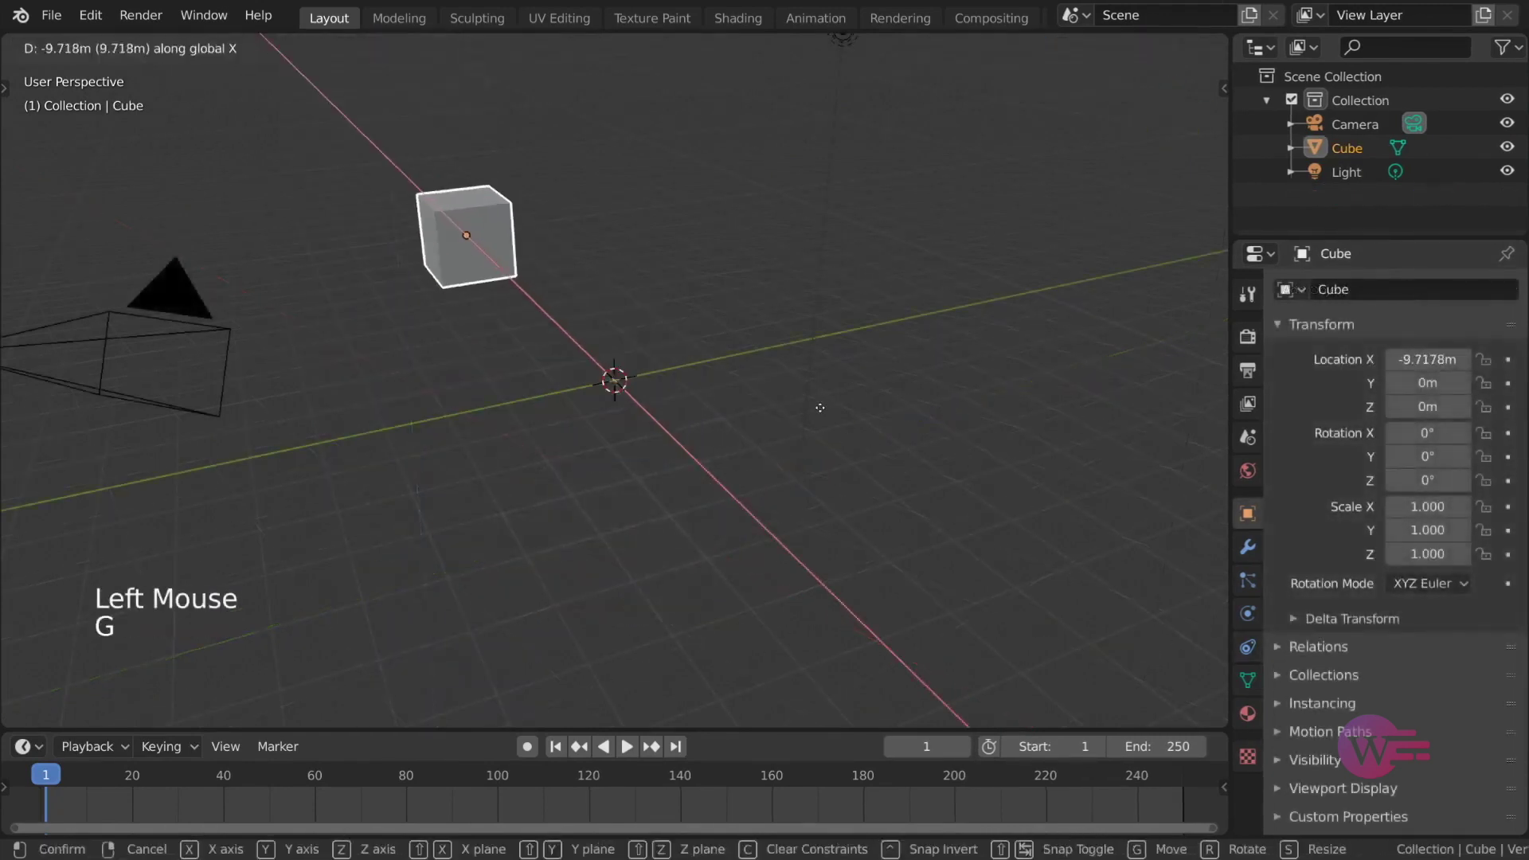
- Shift the cube out along X and give Suzanne a Transformation constraint targeting Cube via the eyedropper
{"action": "key", "text": "shift+a"}
{"action": "key", "text": "r"}
{"action": "left_click", "coordinate": [1250, 657]}
{"action": "left_click", "coordinate": [1413, 295]}
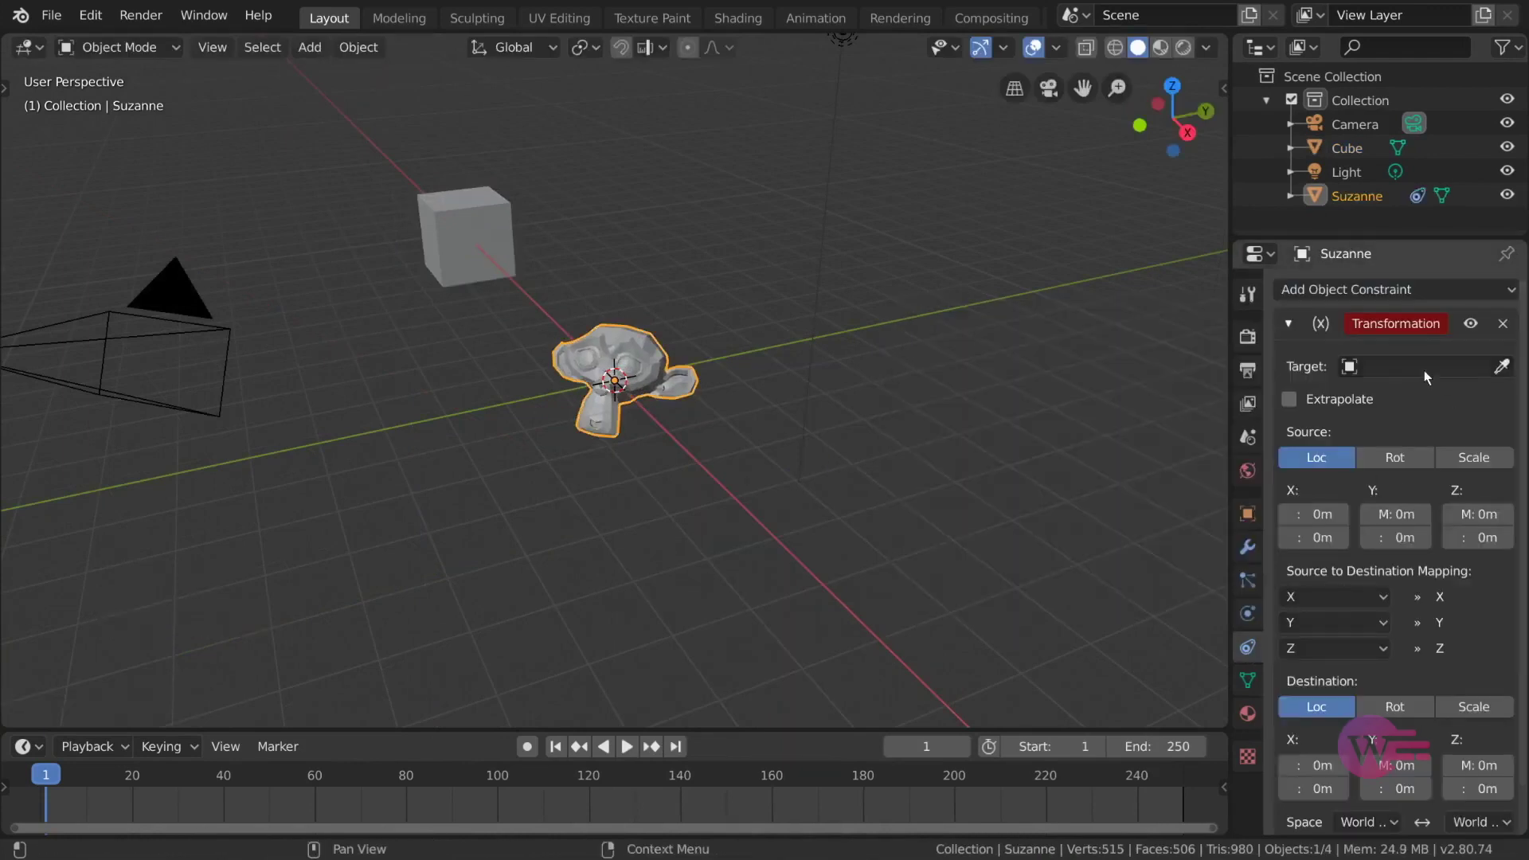
{"action": "left_click", "coordinate": [1508, 368]}
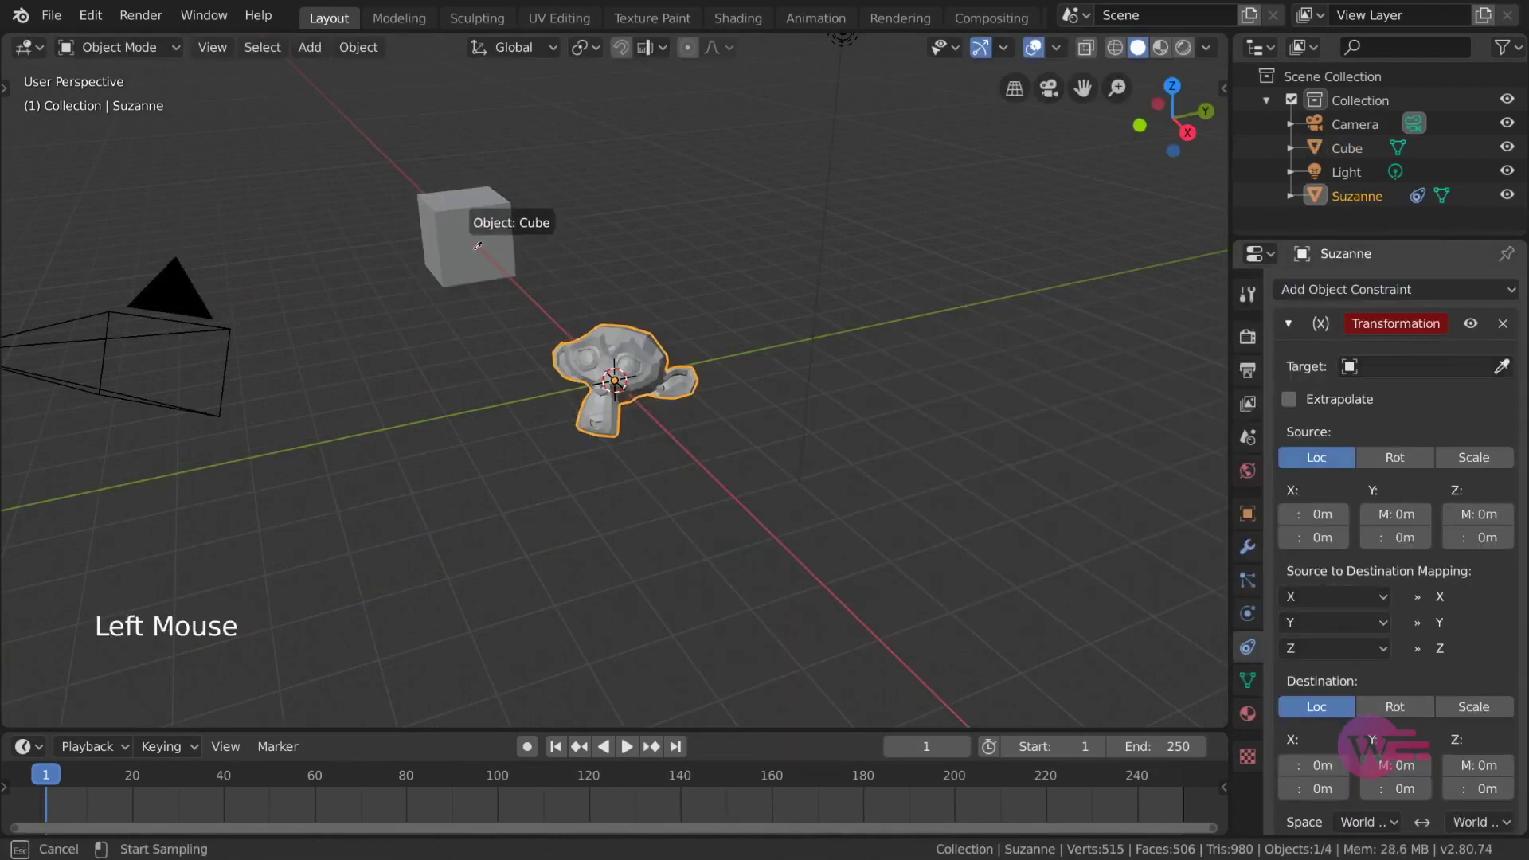
{"action": "scroll", "scroll_direction": "down", "scroll_amount": 3}
{"action": "scroll", "scroll_direction": "up", "scroll_amount": 3}
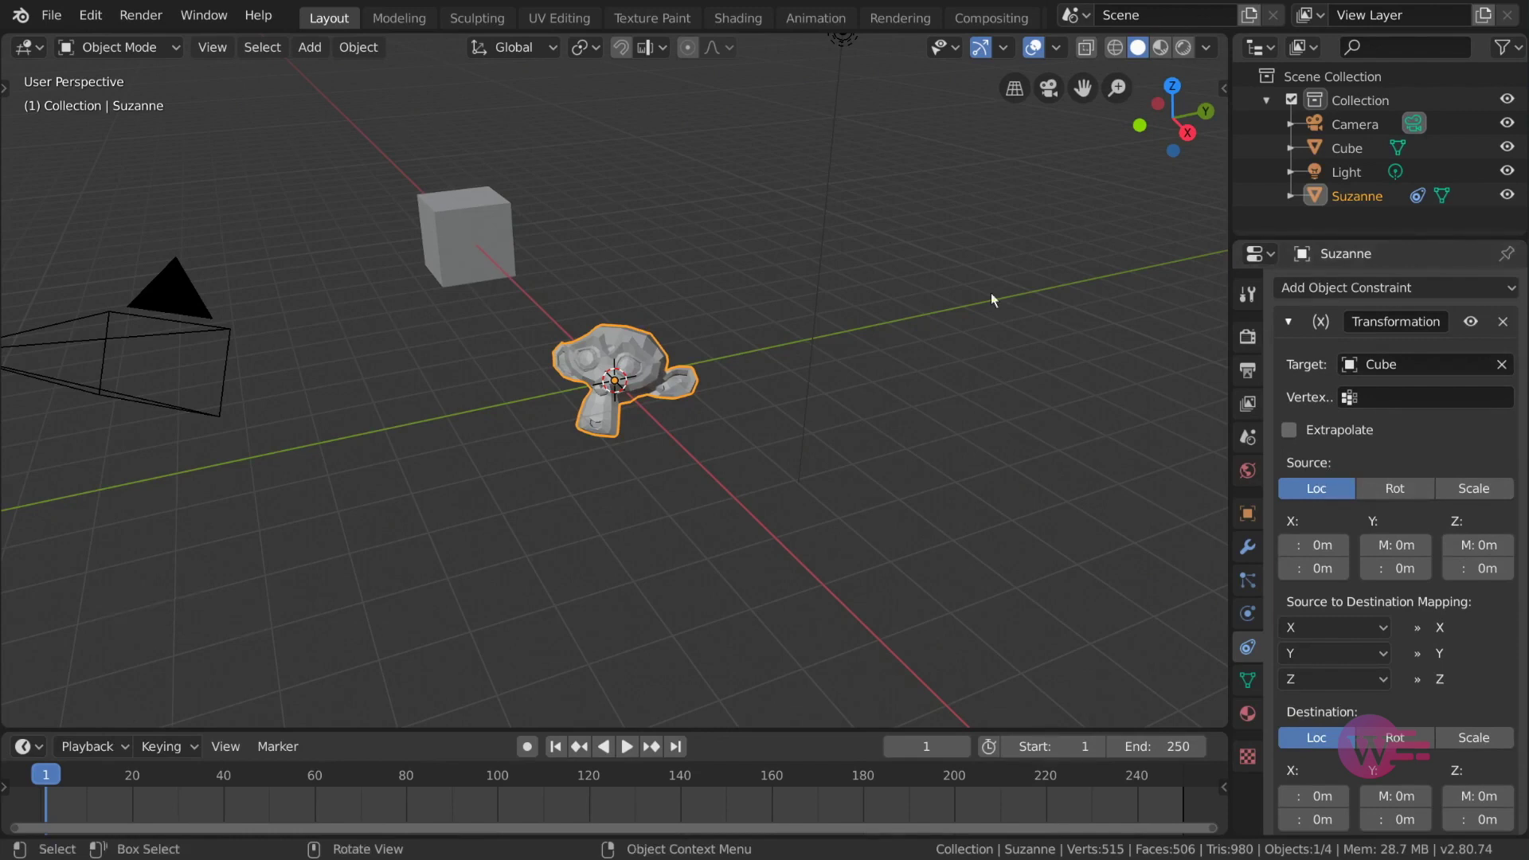
- Adjust the Transformation constraint's source and destination mapping settings
{"action": "left_click", "coordinate": [1395, 490]}
{"action": "left_click", "coordinate": [1487, 486]}
{"action": "left_click", "coordinate": [1423, 491]}
{"action": "left_click", "coordinate": [1324, 495]}
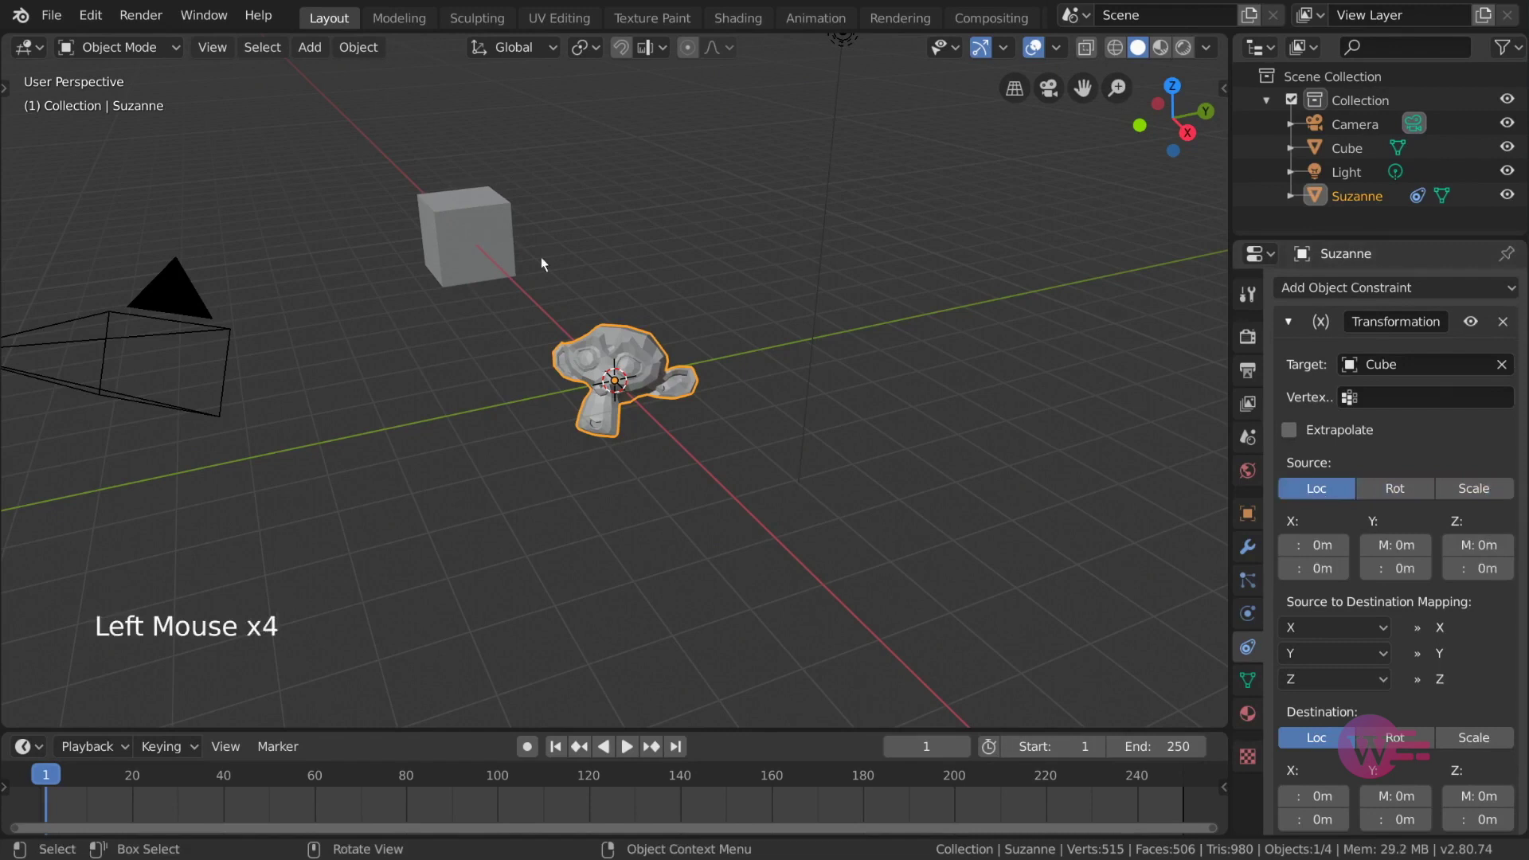
{"action": "left_click", "coordinate": [1404, 494]}
{"action": "left_click", "coordinate": [1469, 493]}
{"action": "left_click", "coordinate": [1335, 497]}
{"action": "scroll", "scroll_direction": "down", "scroll_amount": 3}
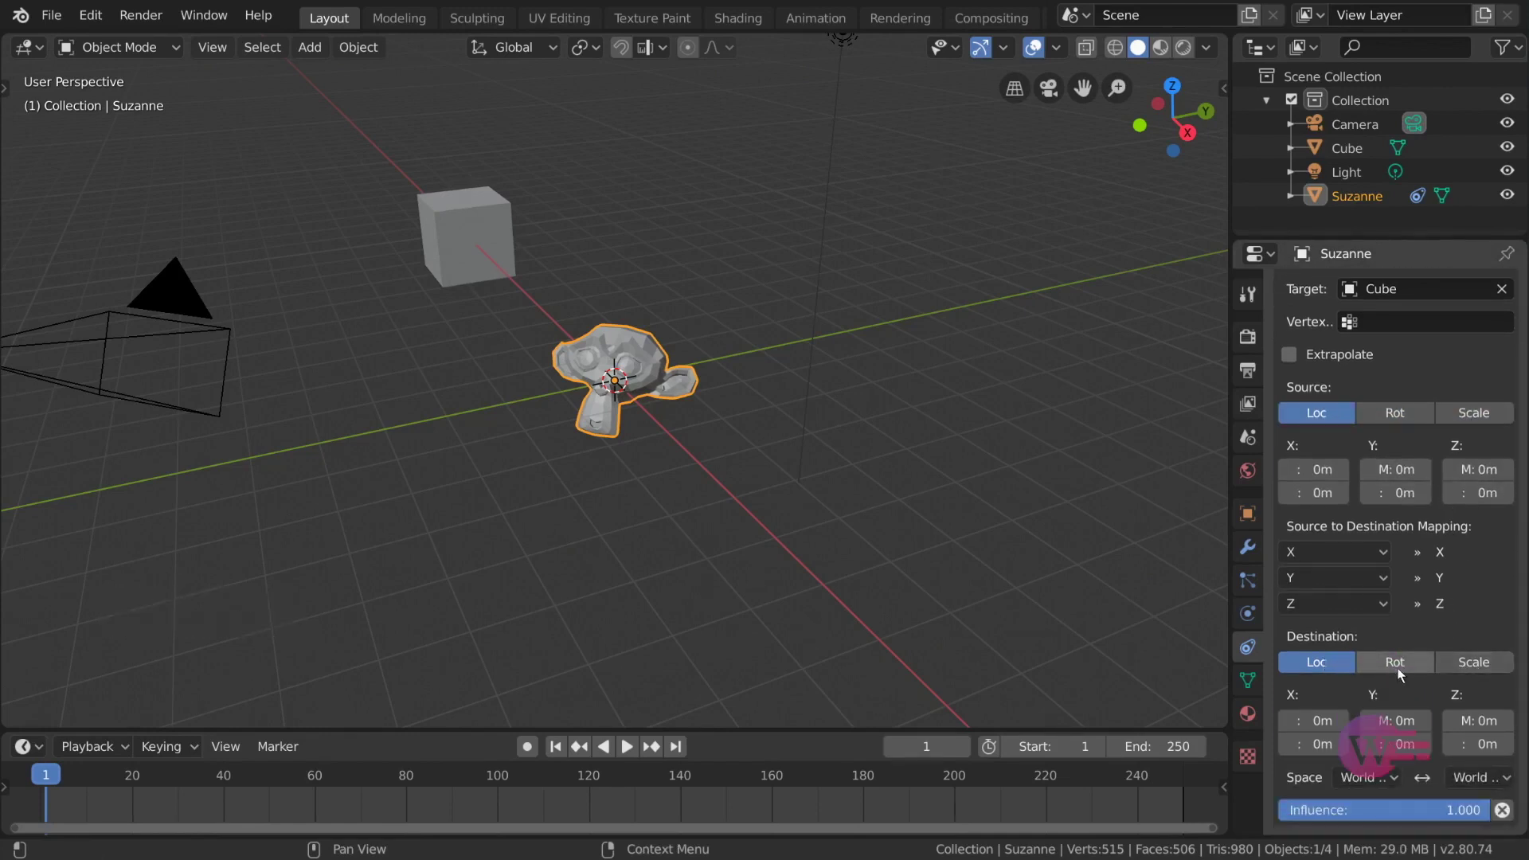
{"action": "left_click", "coordinate": [1399, 670]}
{"action": "left_click", "coordinate": [1465, 669]}
{"action": "left_click", "coordinate": [1338, 671]}
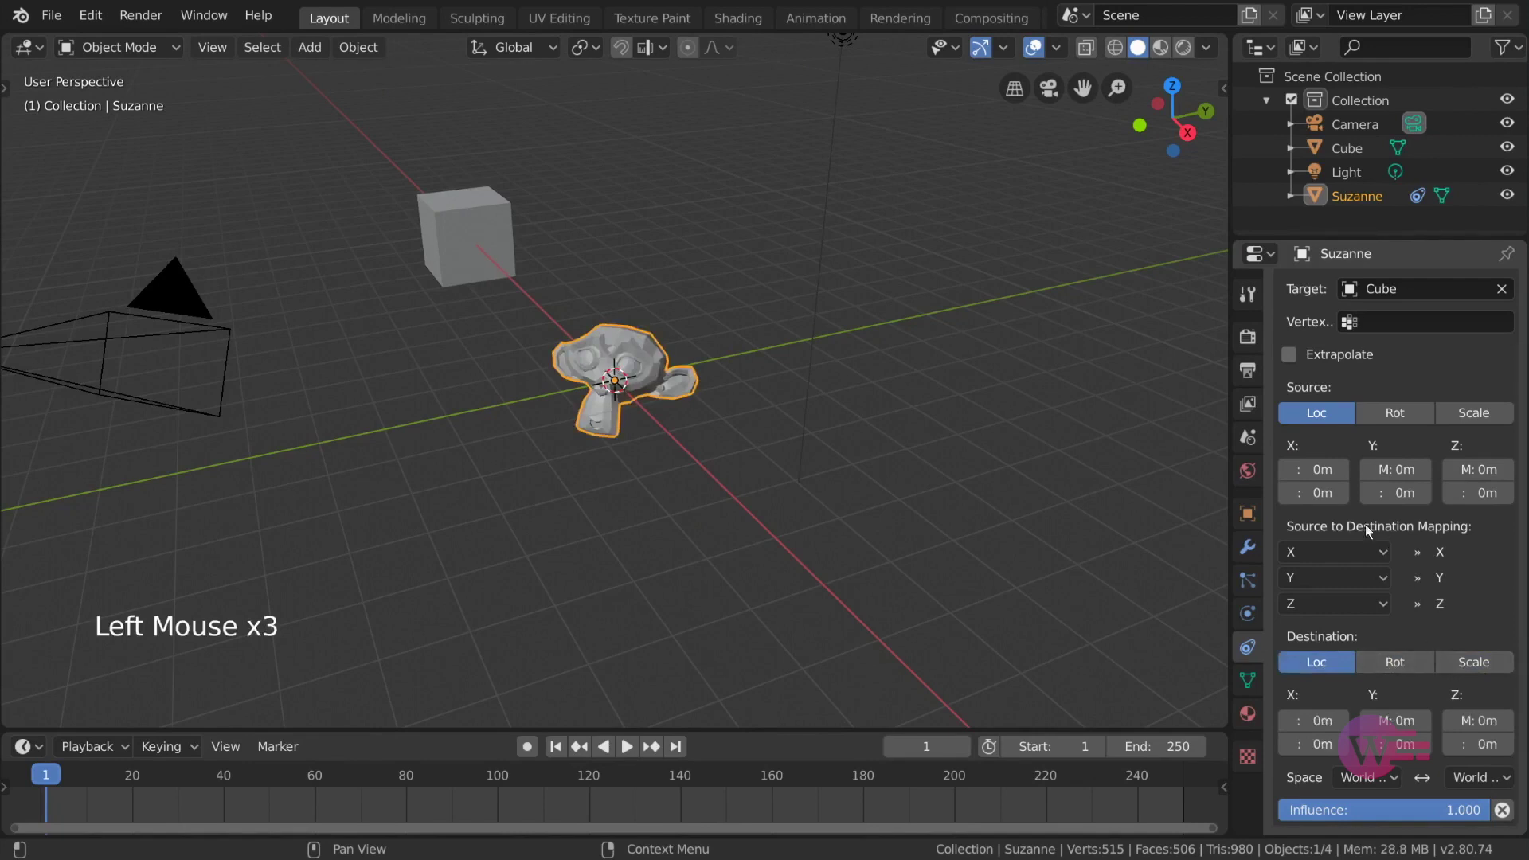
{"action": "left_click", "coordinate": [1370, 559]}
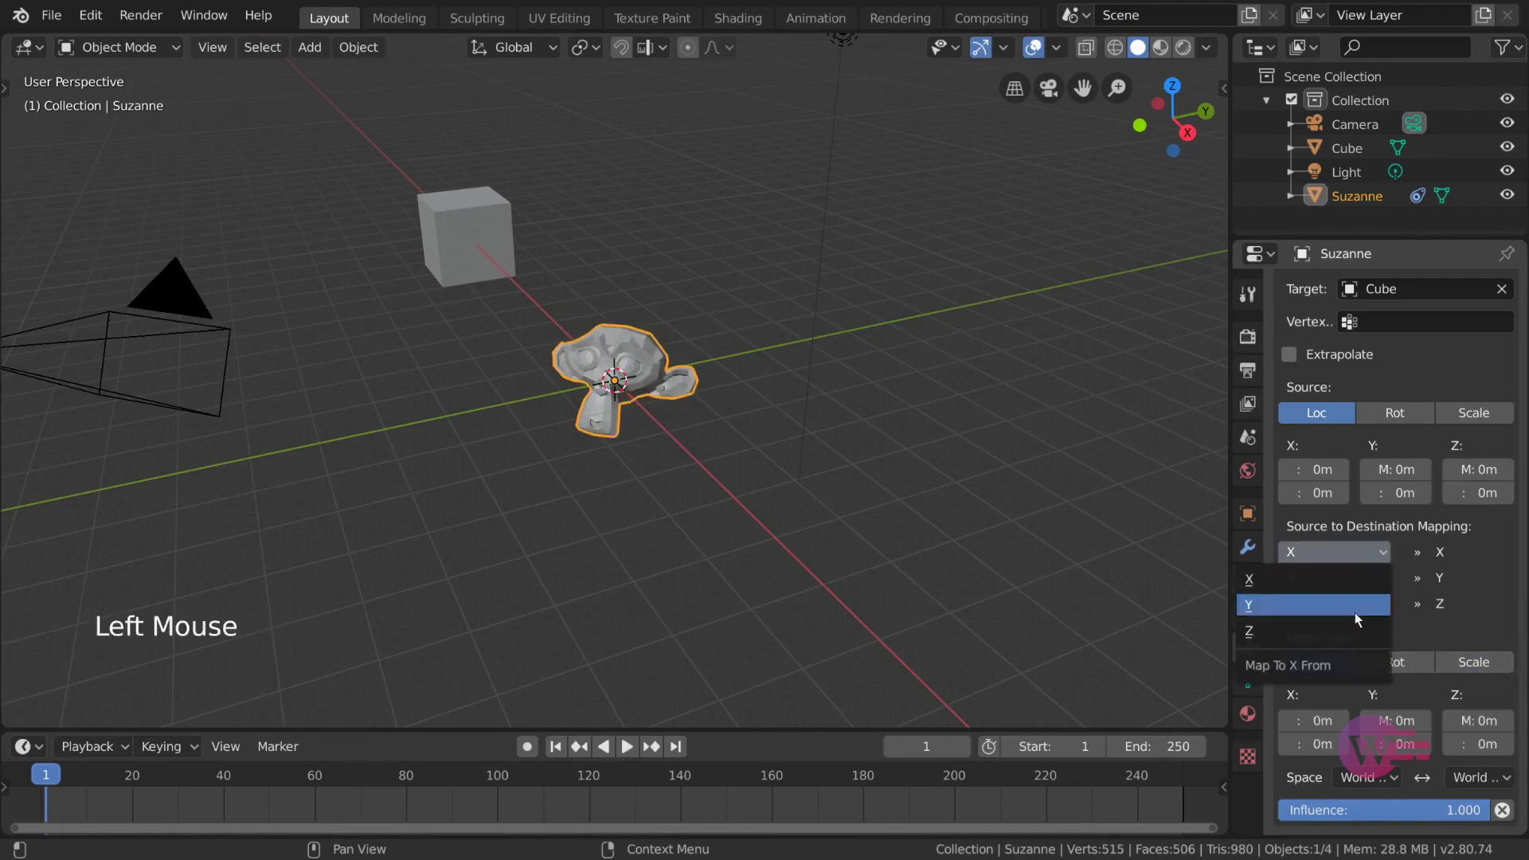
{"action": "left_click", "coordinate": [1377, 560]}
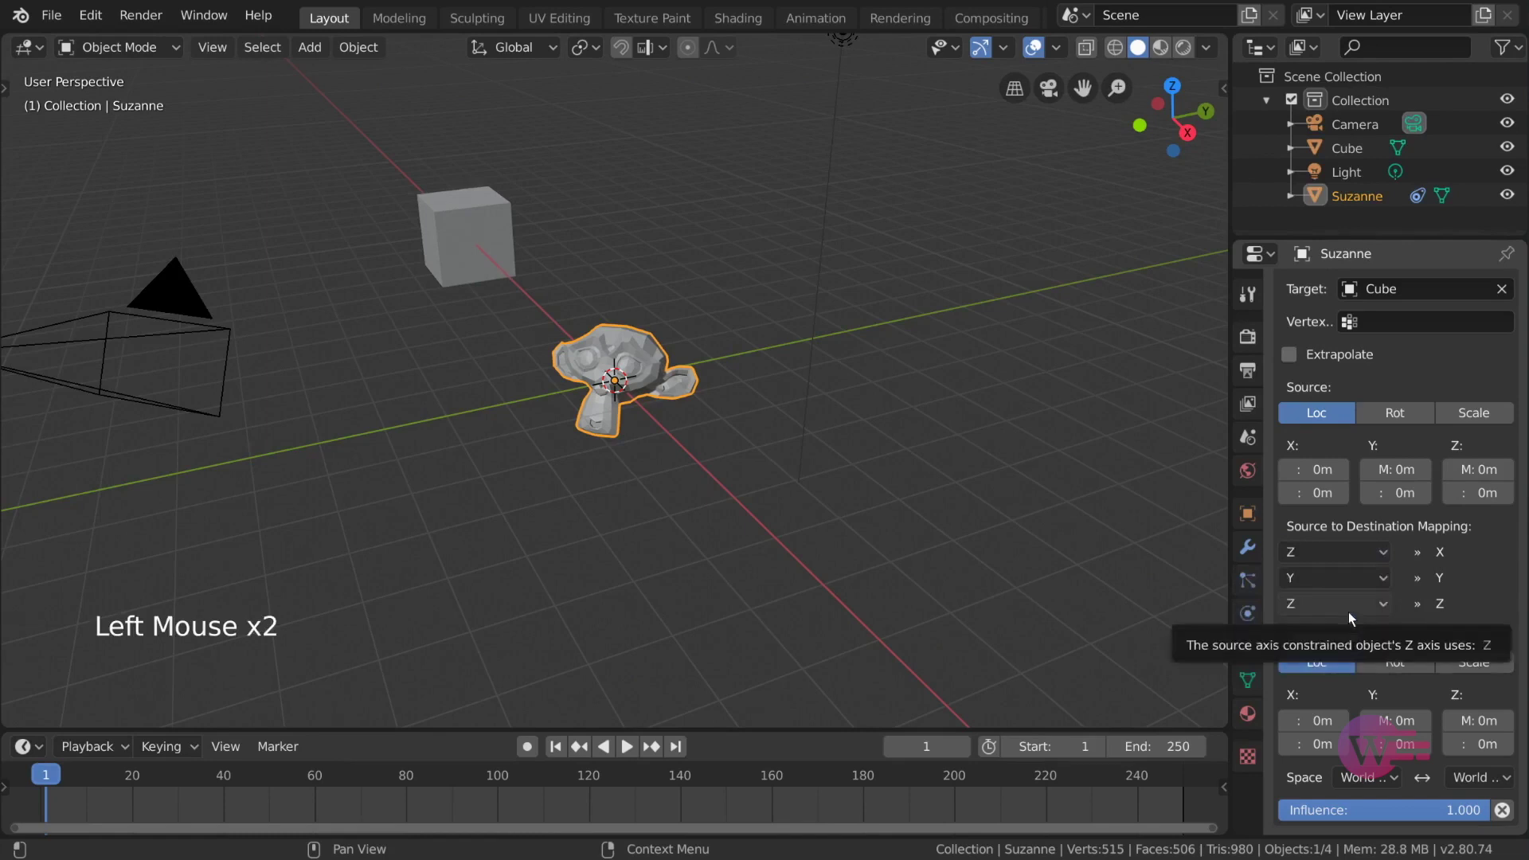
{"action": "left_click", "coordinate": [1372, 561]}
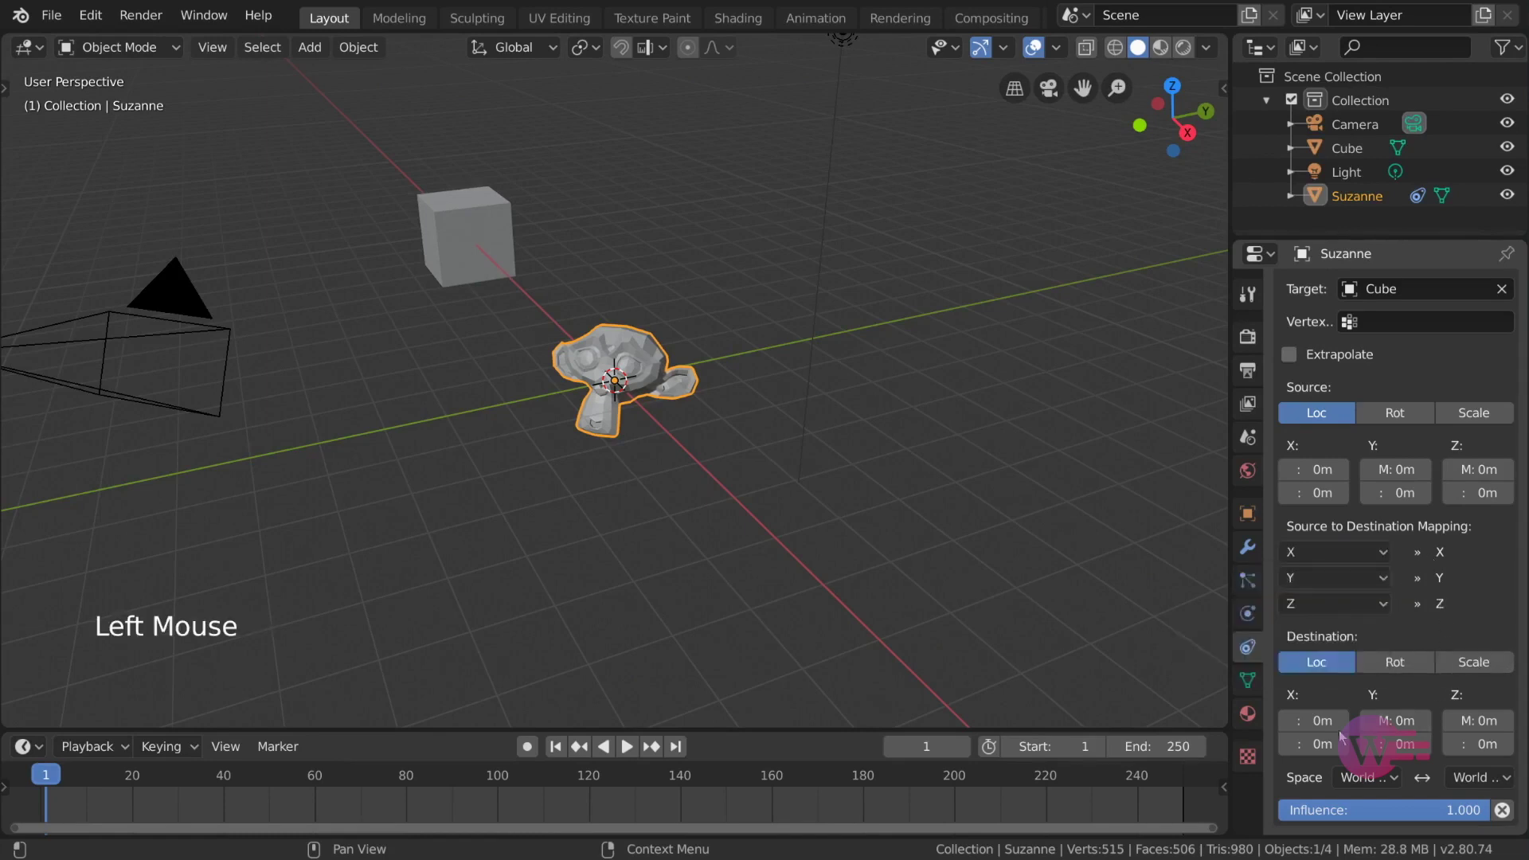
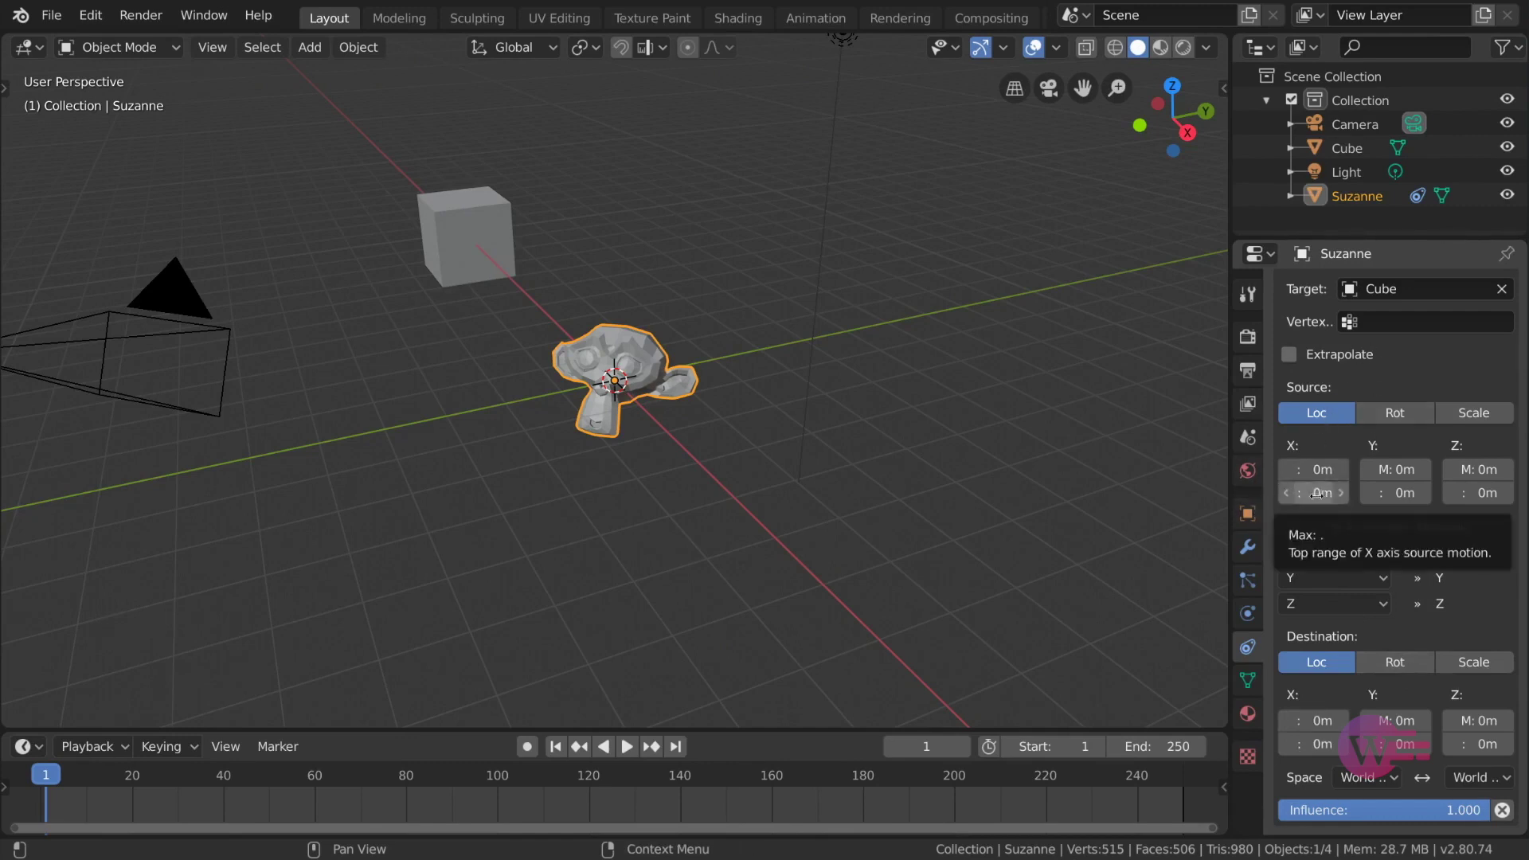
- Map the cube's X location 0–10m onto Suzanne's X rotation 0–90°
{"action": "left_click", "coordinate": [1373, 420]}
{"action": "left_click", "coordinate": [1339, 417]}
{"action": "left_click", "coordinate": [1411, 667]}
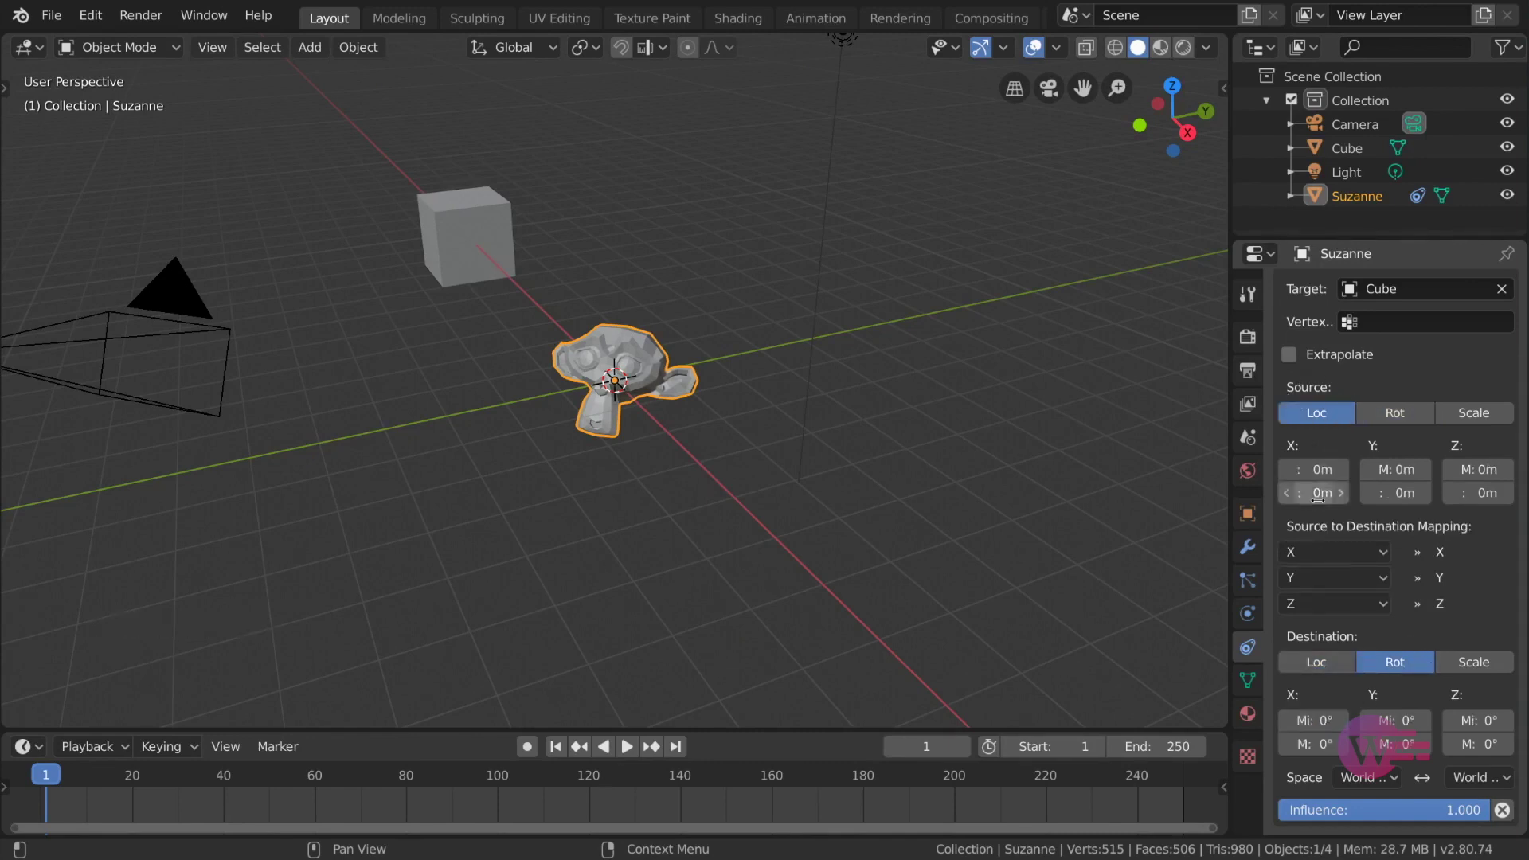
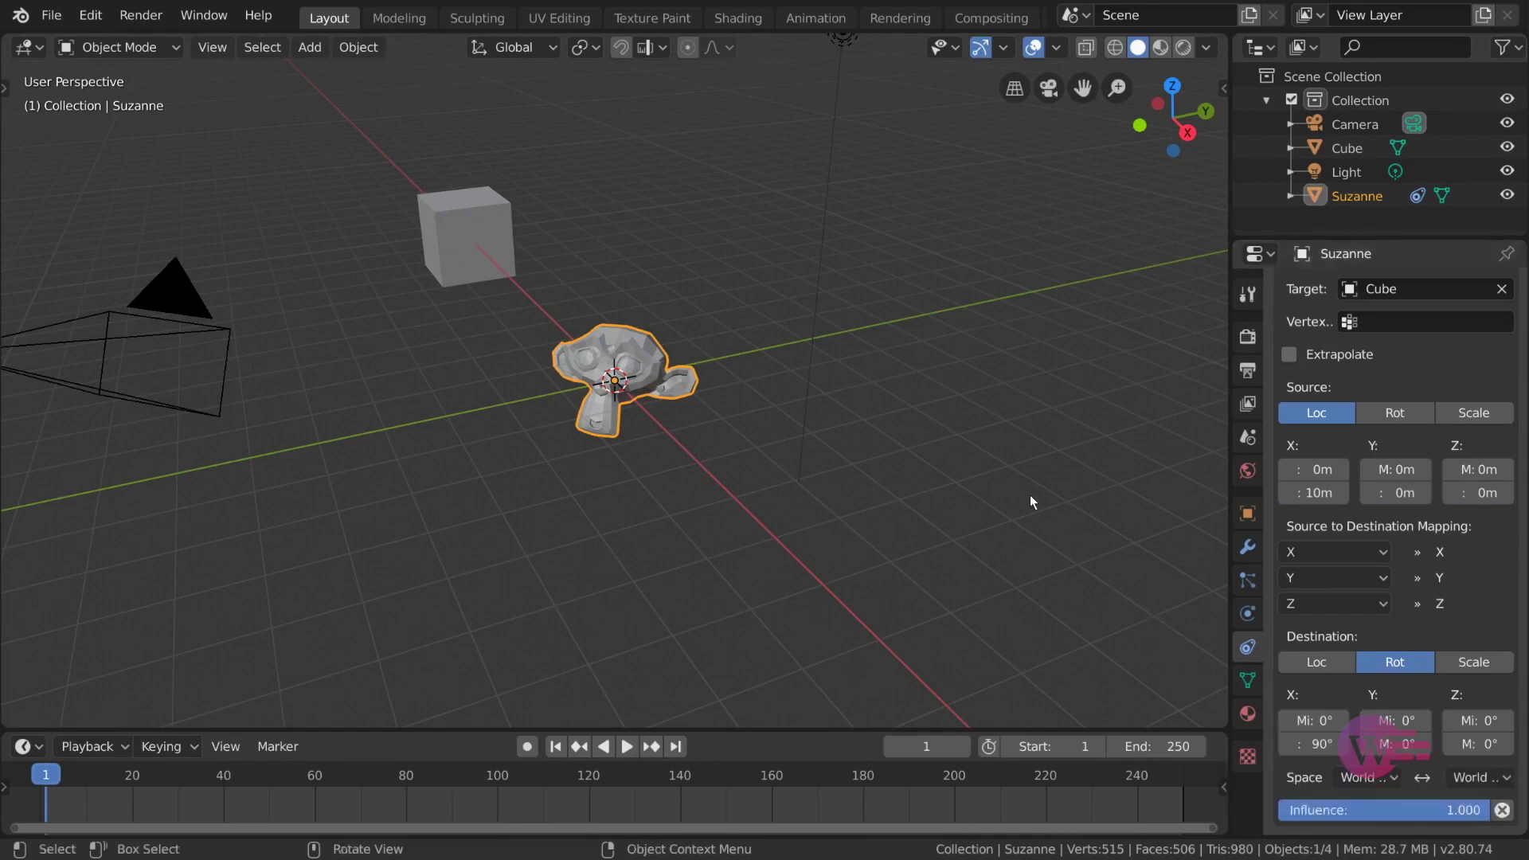
- Drag the Cube back and forth along X to watch Suzanne rotate up to 90°
{"action": "left_click", "coordinate": [461, 252]}
{"action": "key", "text": "g"}
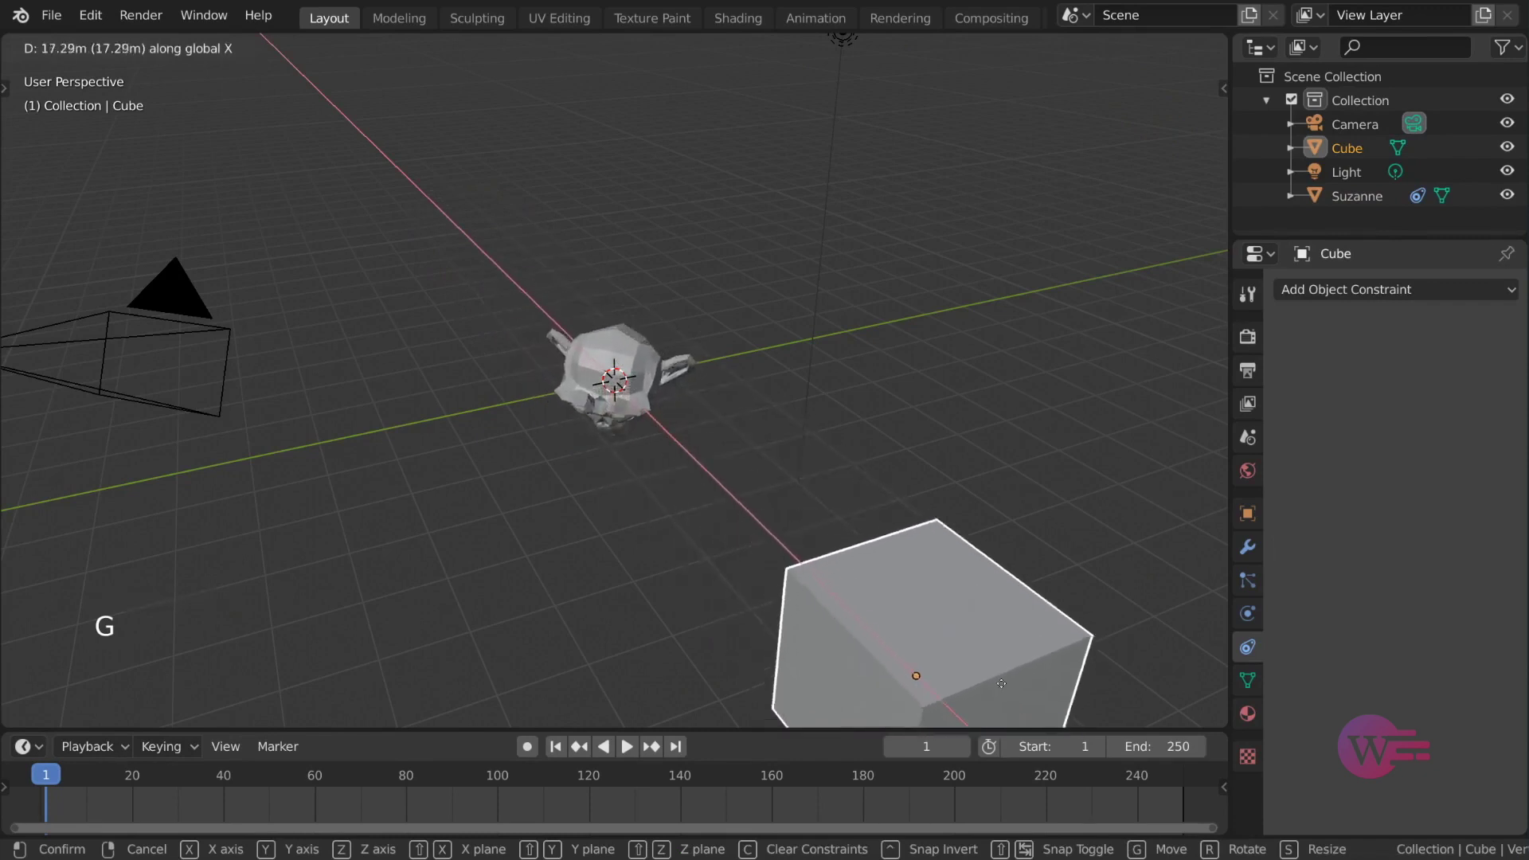
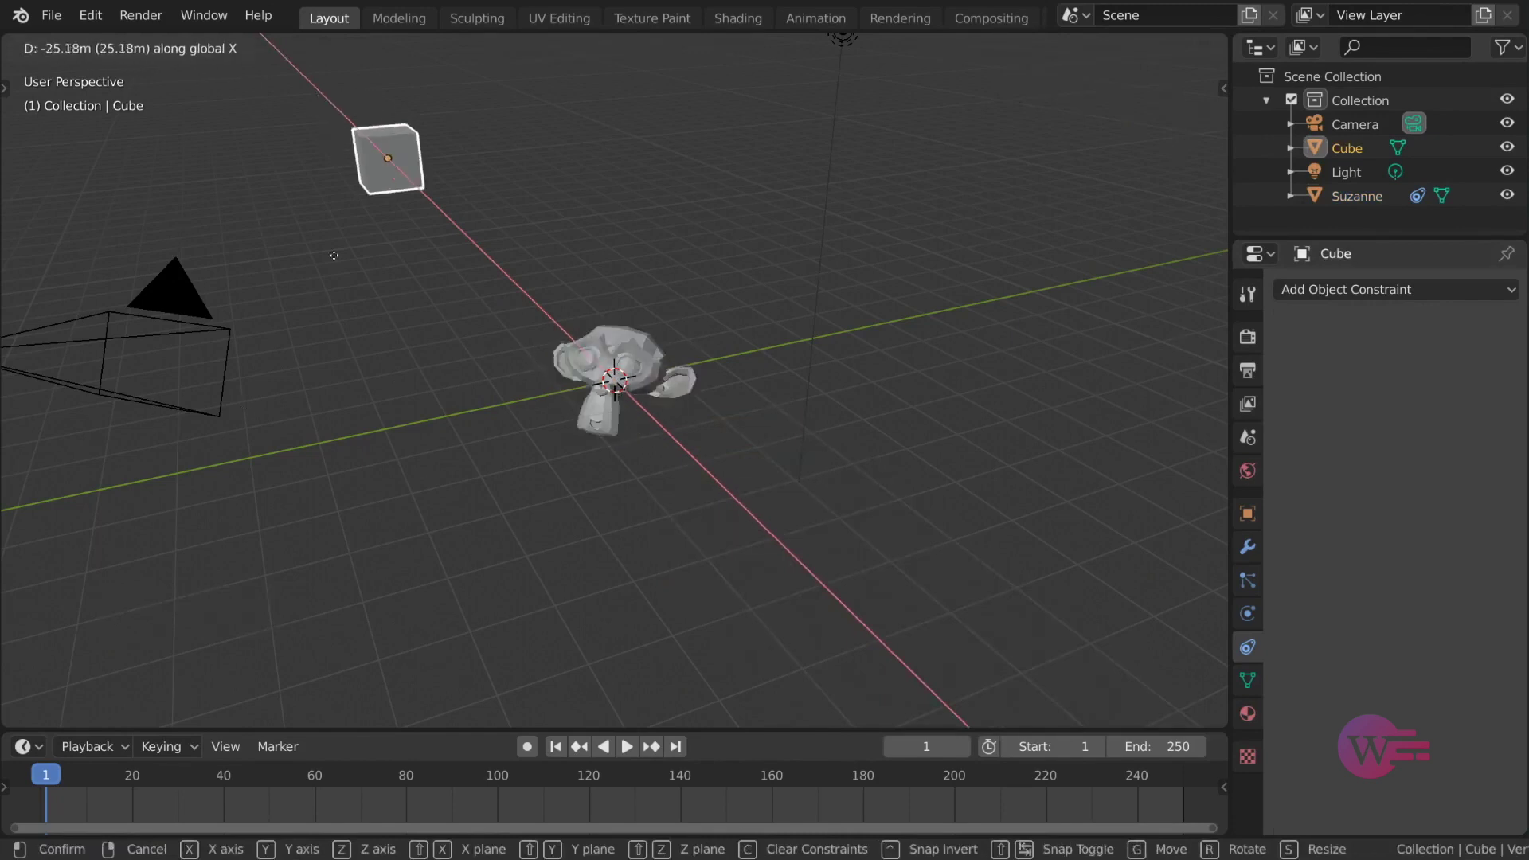
{"action": "scroll", "scroll_direction": "down", "scroll_amount": 3}
{"action": "key", "text": "g"}
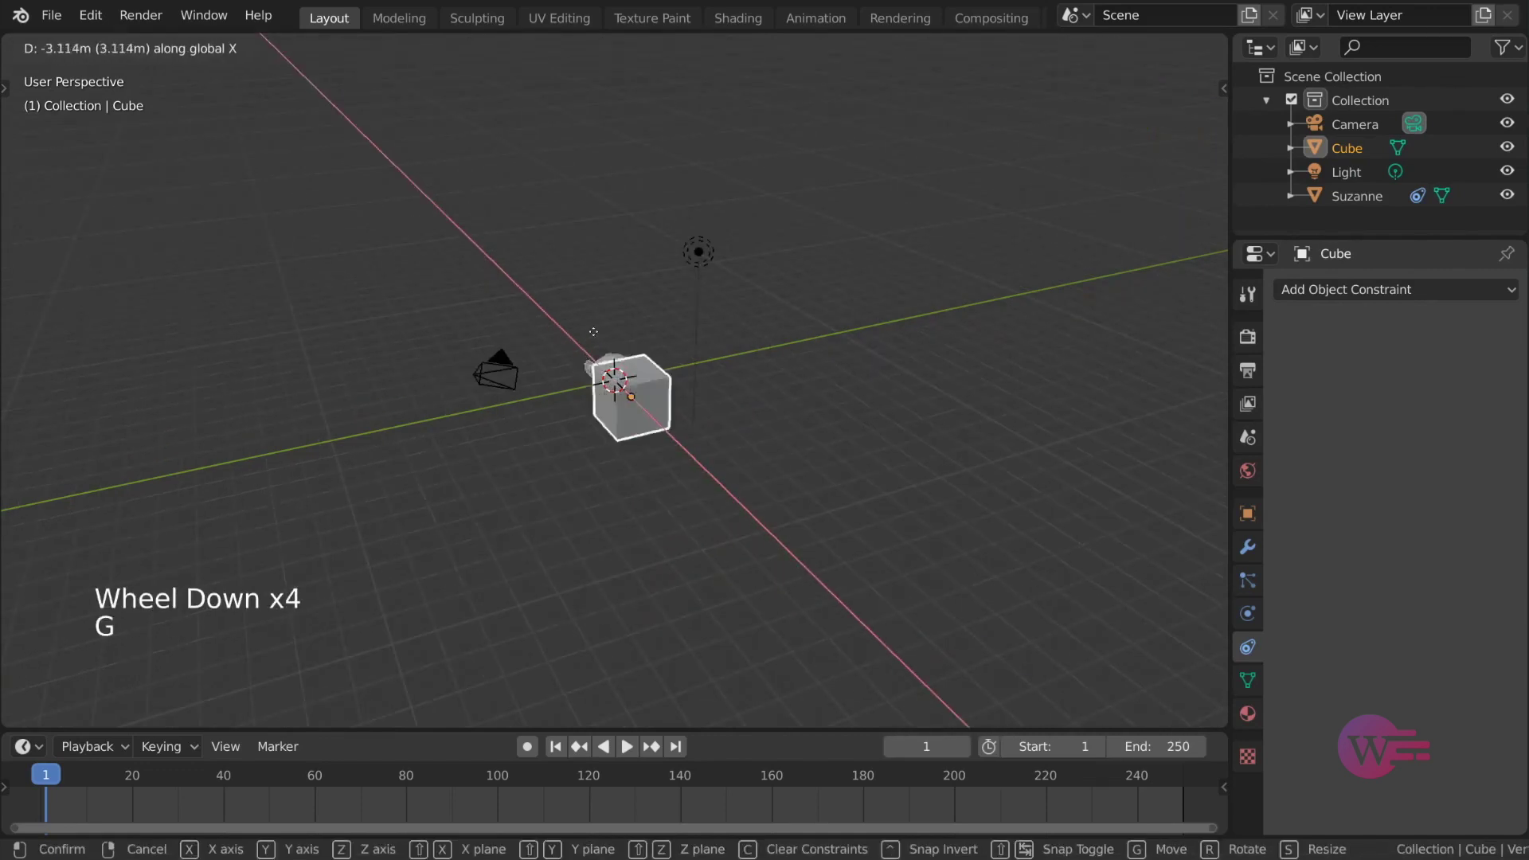
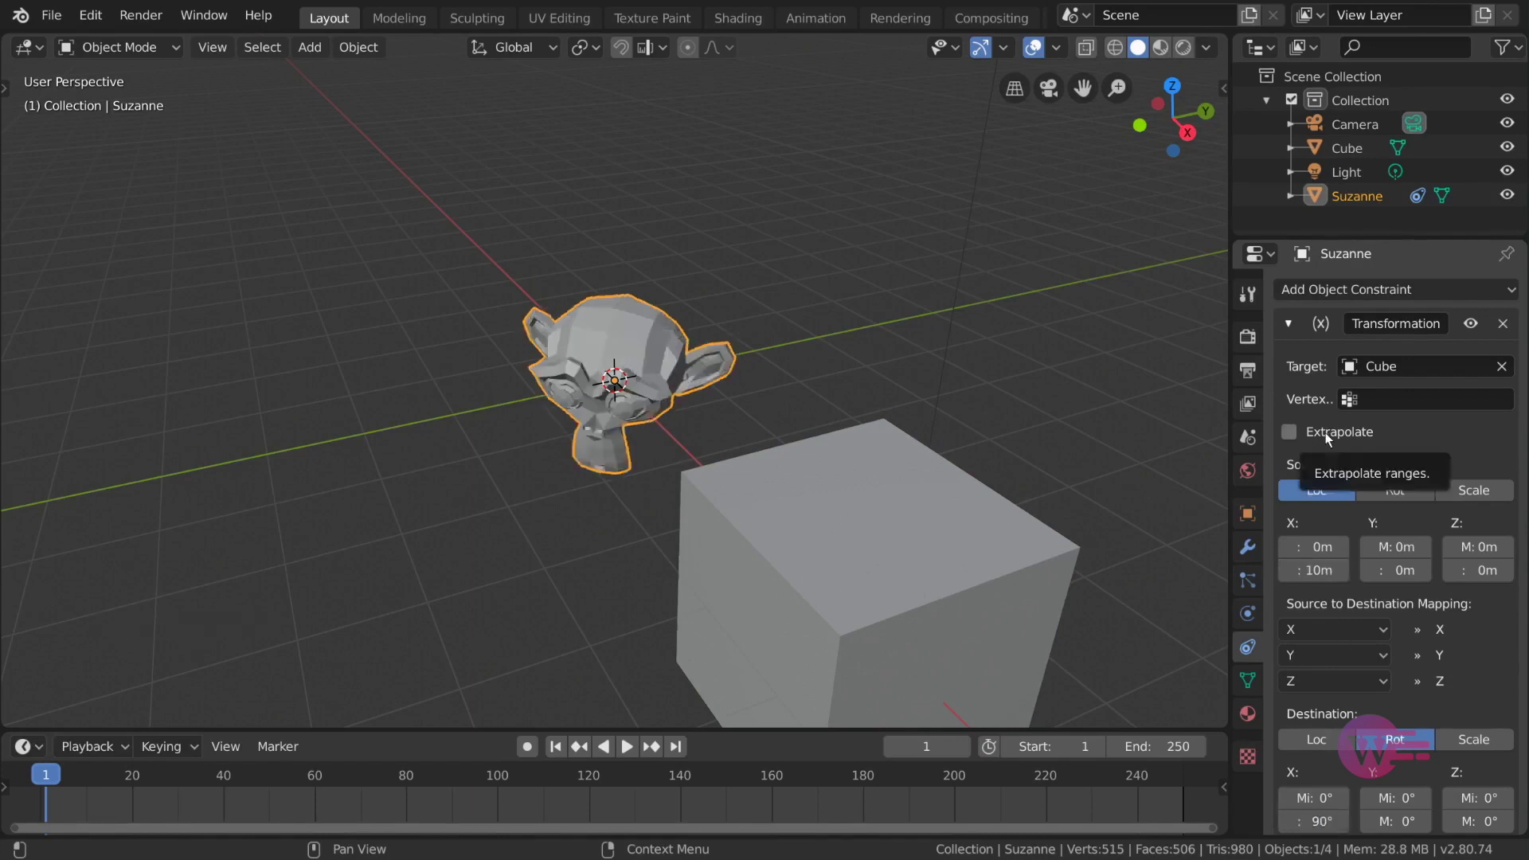
- Move the Cube along X beyond the range to test extrapolation and bring it back beside Suzanne
{"action": "left_click", "coordinate": [1330, 440]}
{"action": "left_click", "coordinate": [806, 527]}
{"action": "key", "text": "g"}
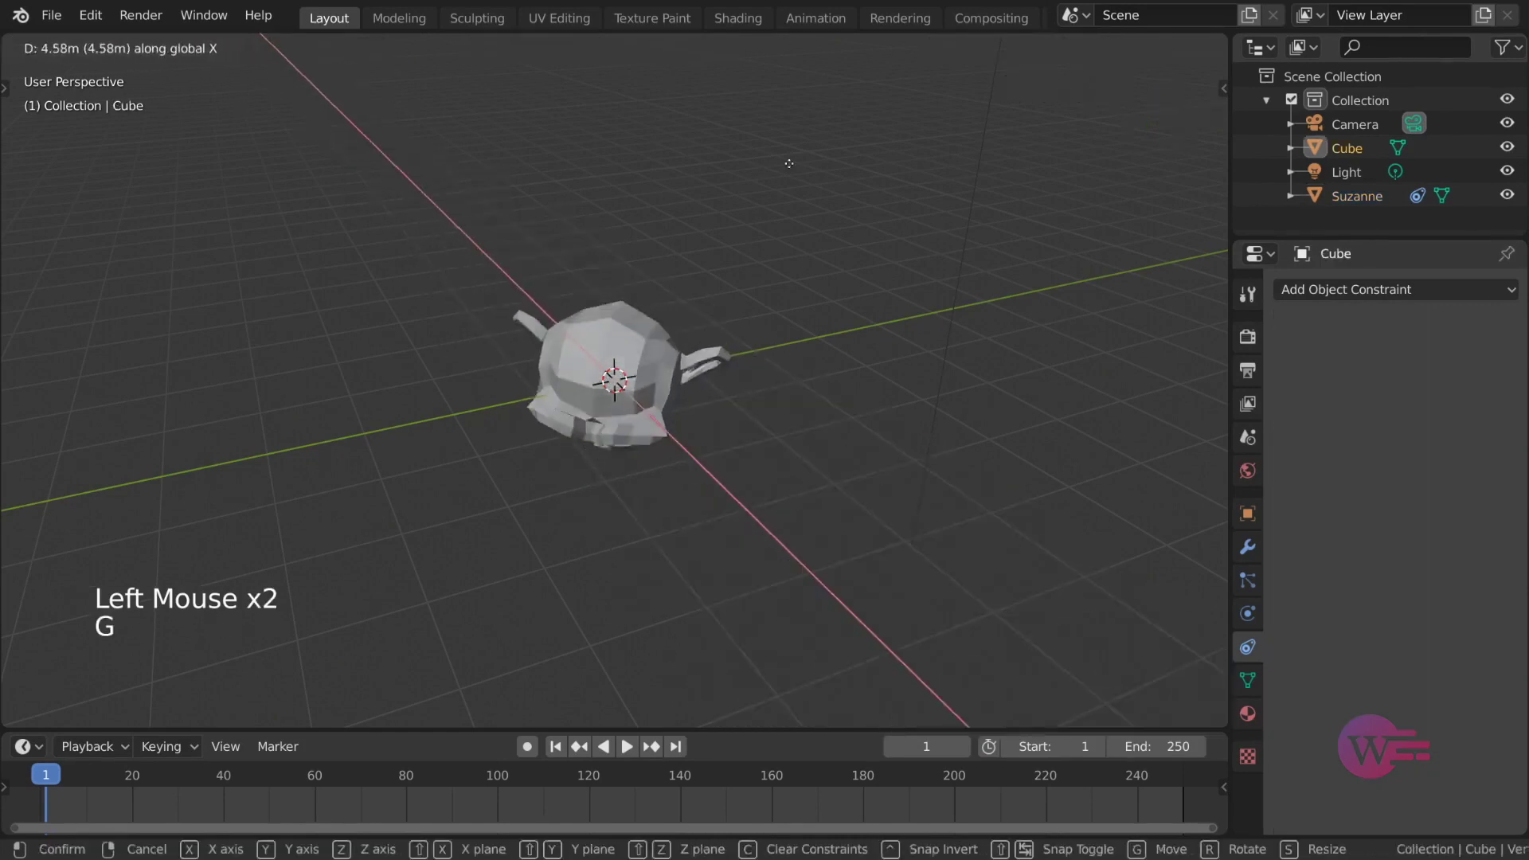
{"action": "scroll", "scroll_direction": "down", "scroll_amount": 3}
{"action": "key", "text": "g"}
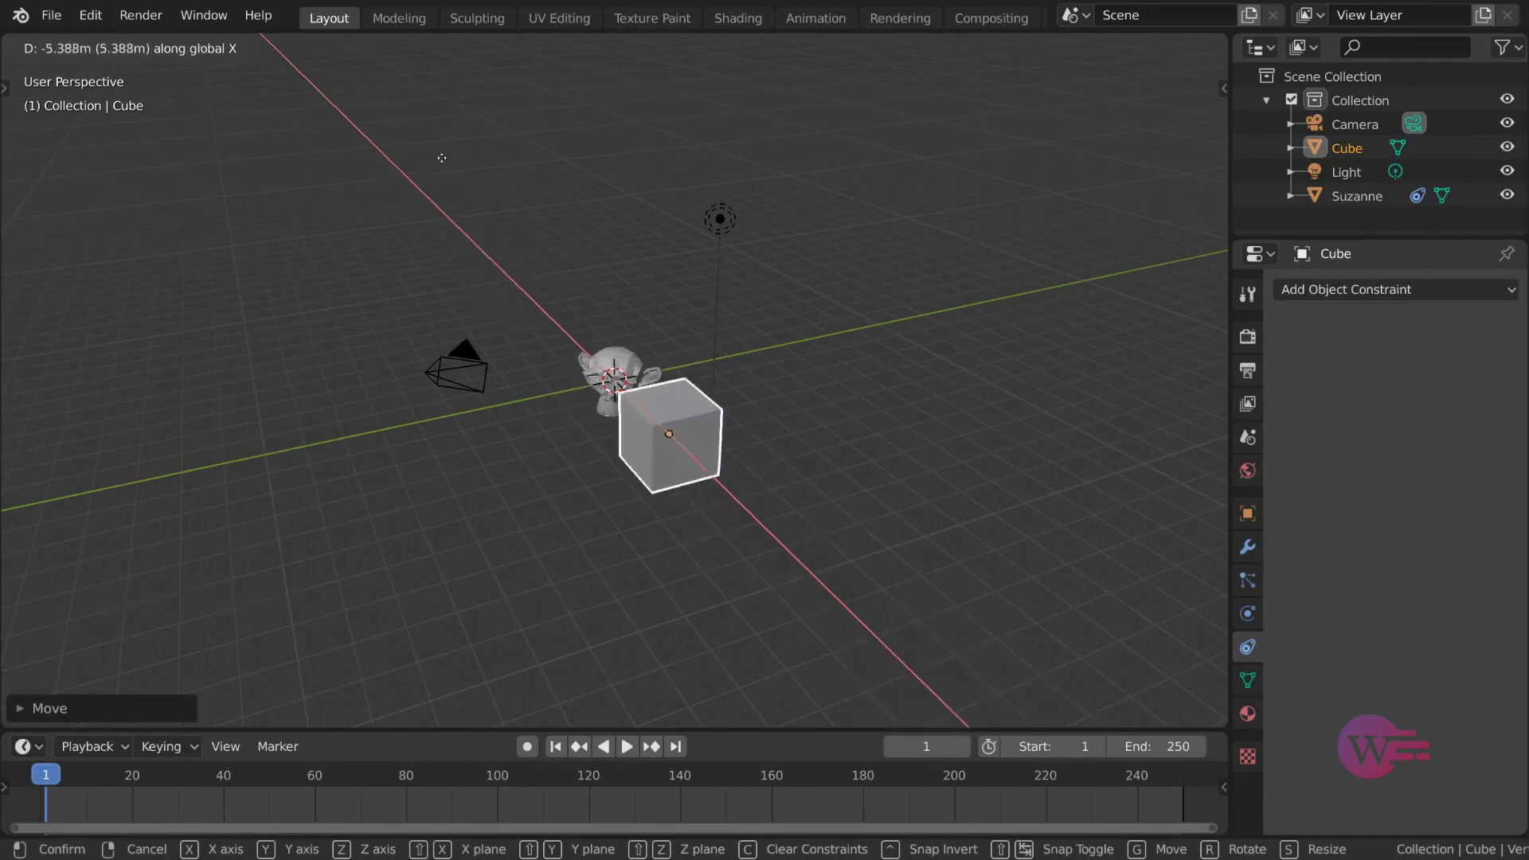
{"action": "scroll", "scroll_direction": "up", "scroll_amount": 3}
{"action": "key", "text": "g"}
- Reselect the upright Suzanne with her Transformation constraint shown
{"action": "left_click", "coordinate": [651, 357]}
{"action": "middle_click", "coordinate": [774, 377]}
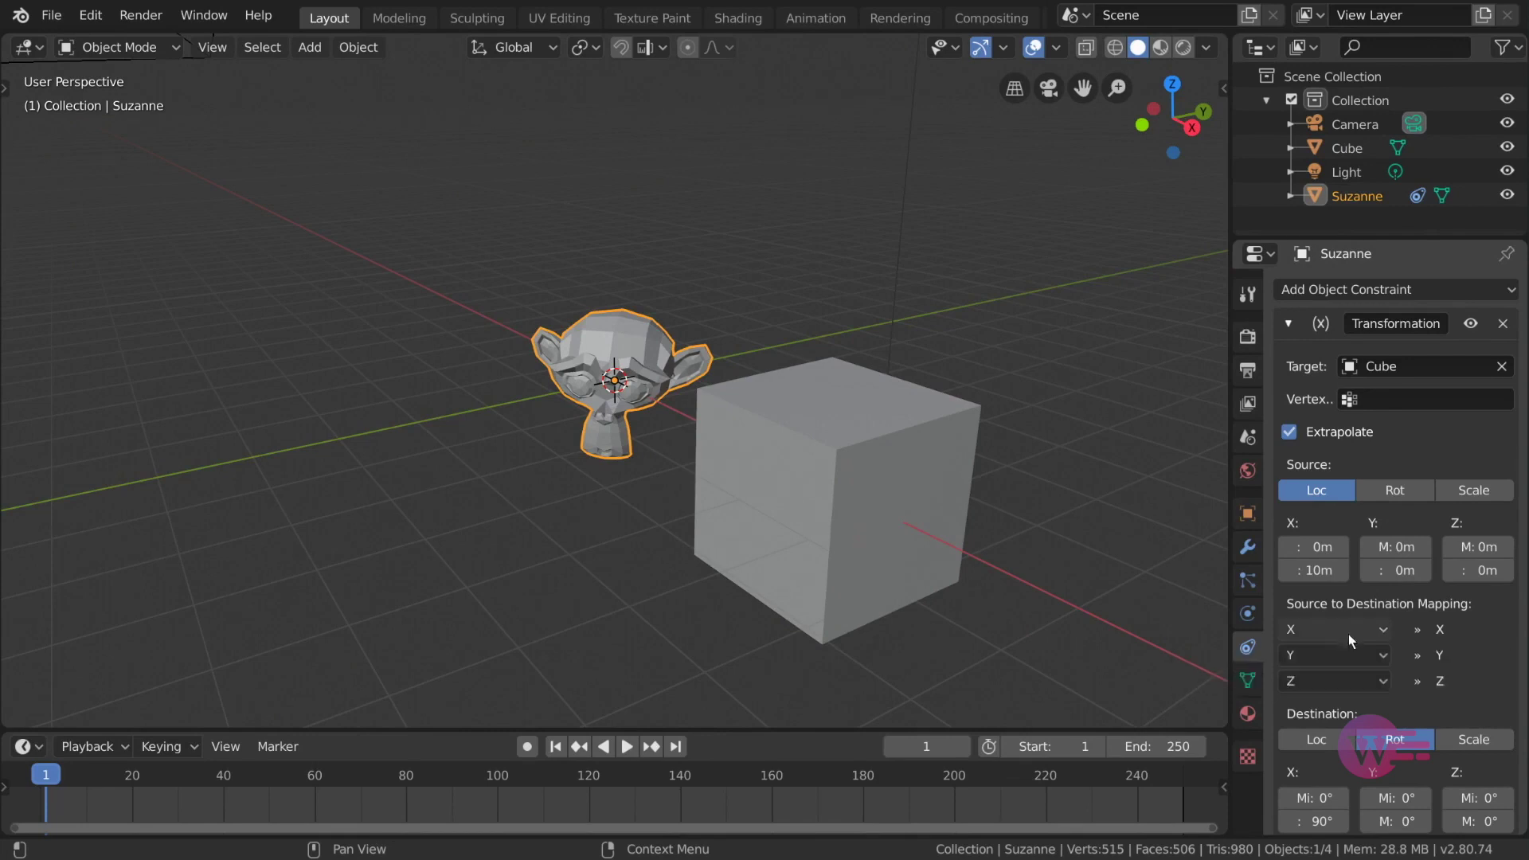
- Switch the mapping so the Cube's Y location drives Suzanne's X rotation
{"action": "left_click", "coordinate": [1365, 637]}
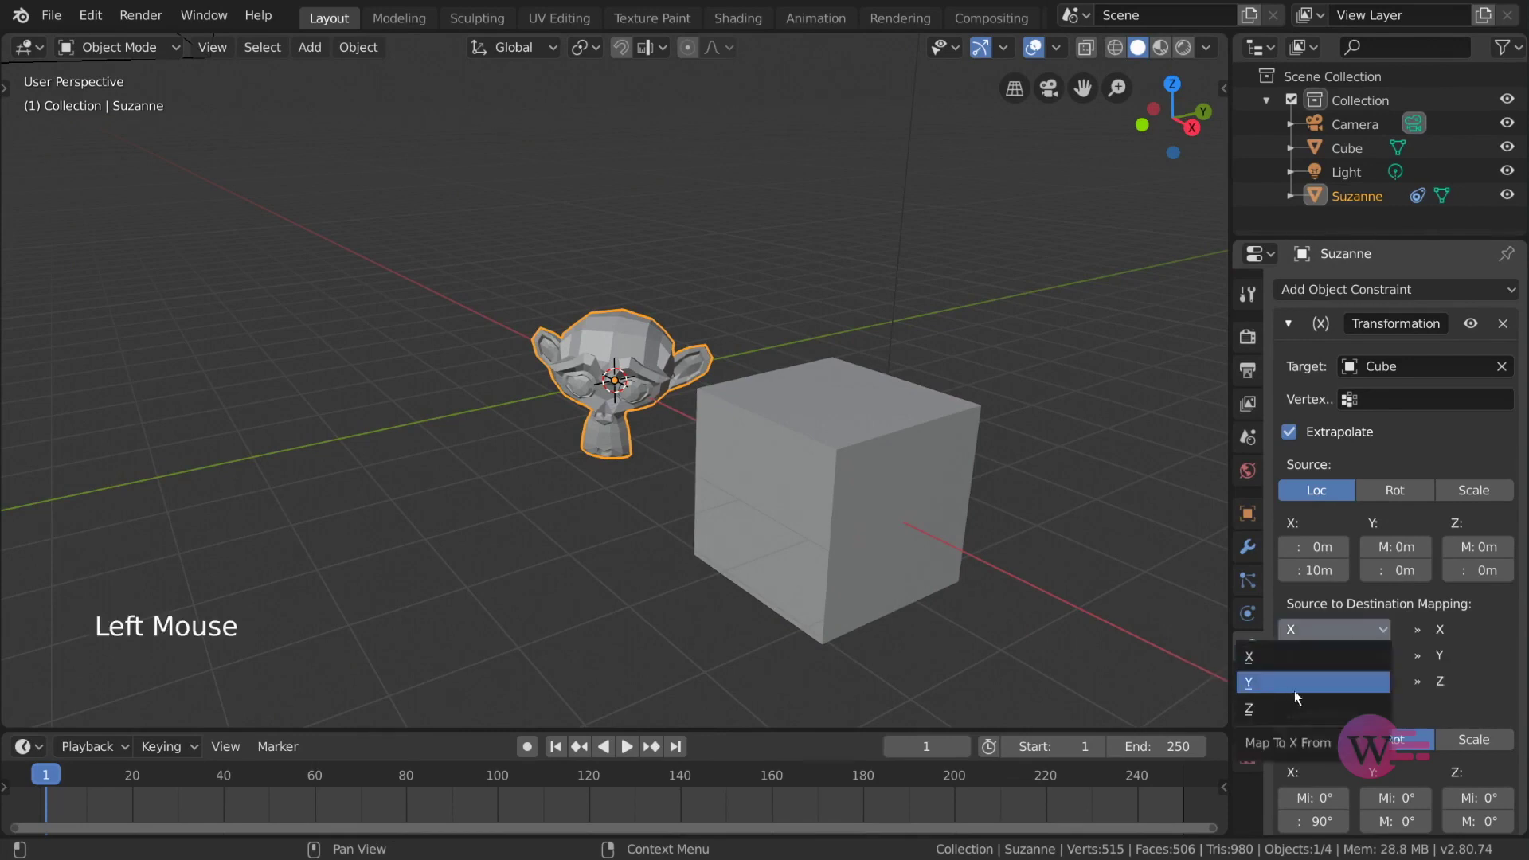
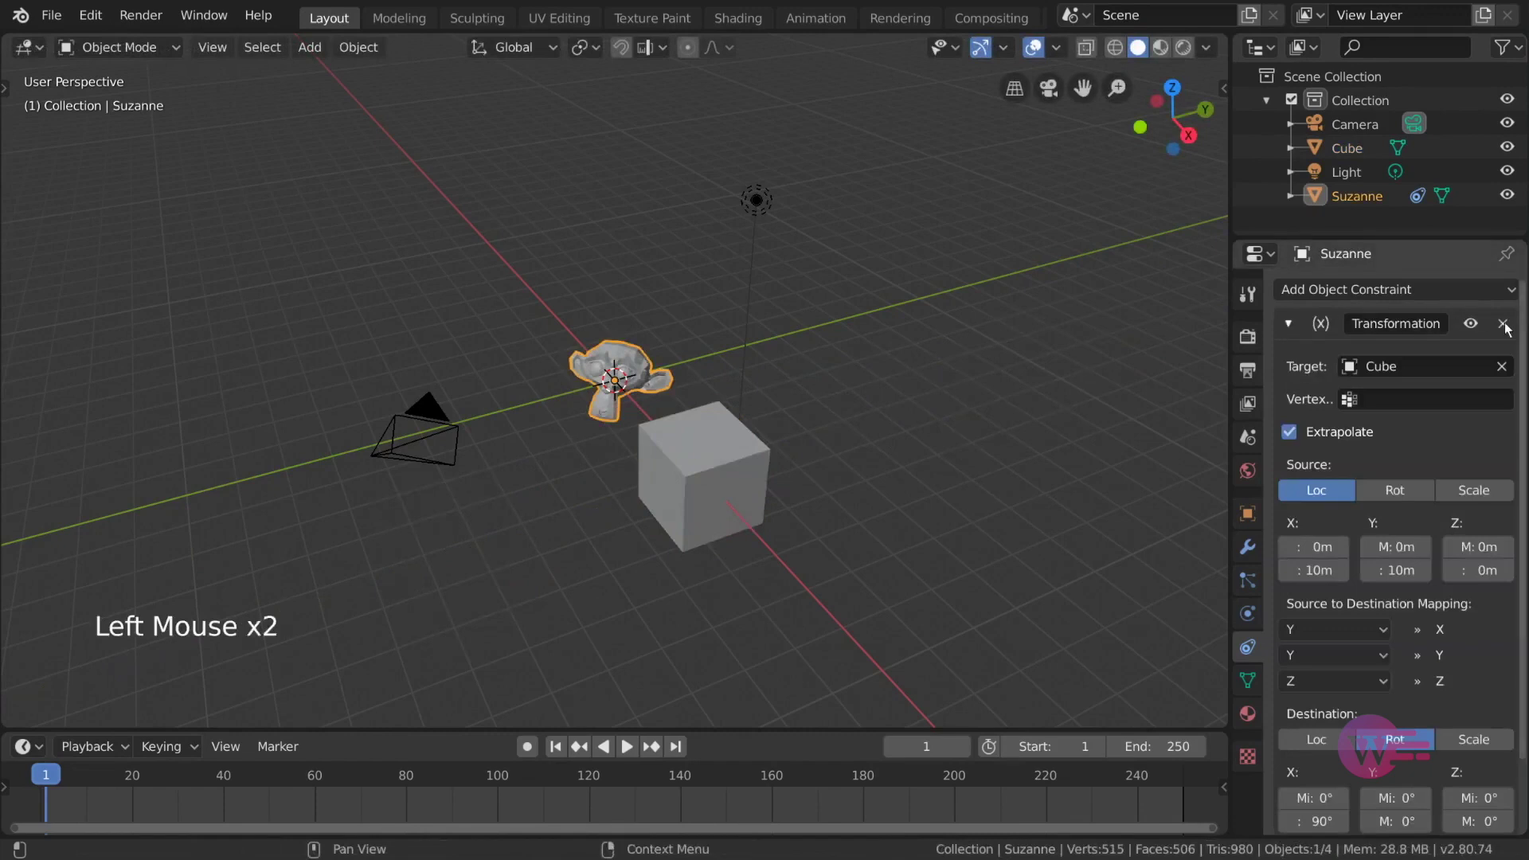
- Replace the Transformation constraint with a Limit Distance targeting Cube at 4.56m
{"action": "left_click", "coordinate": [1495, 300]}
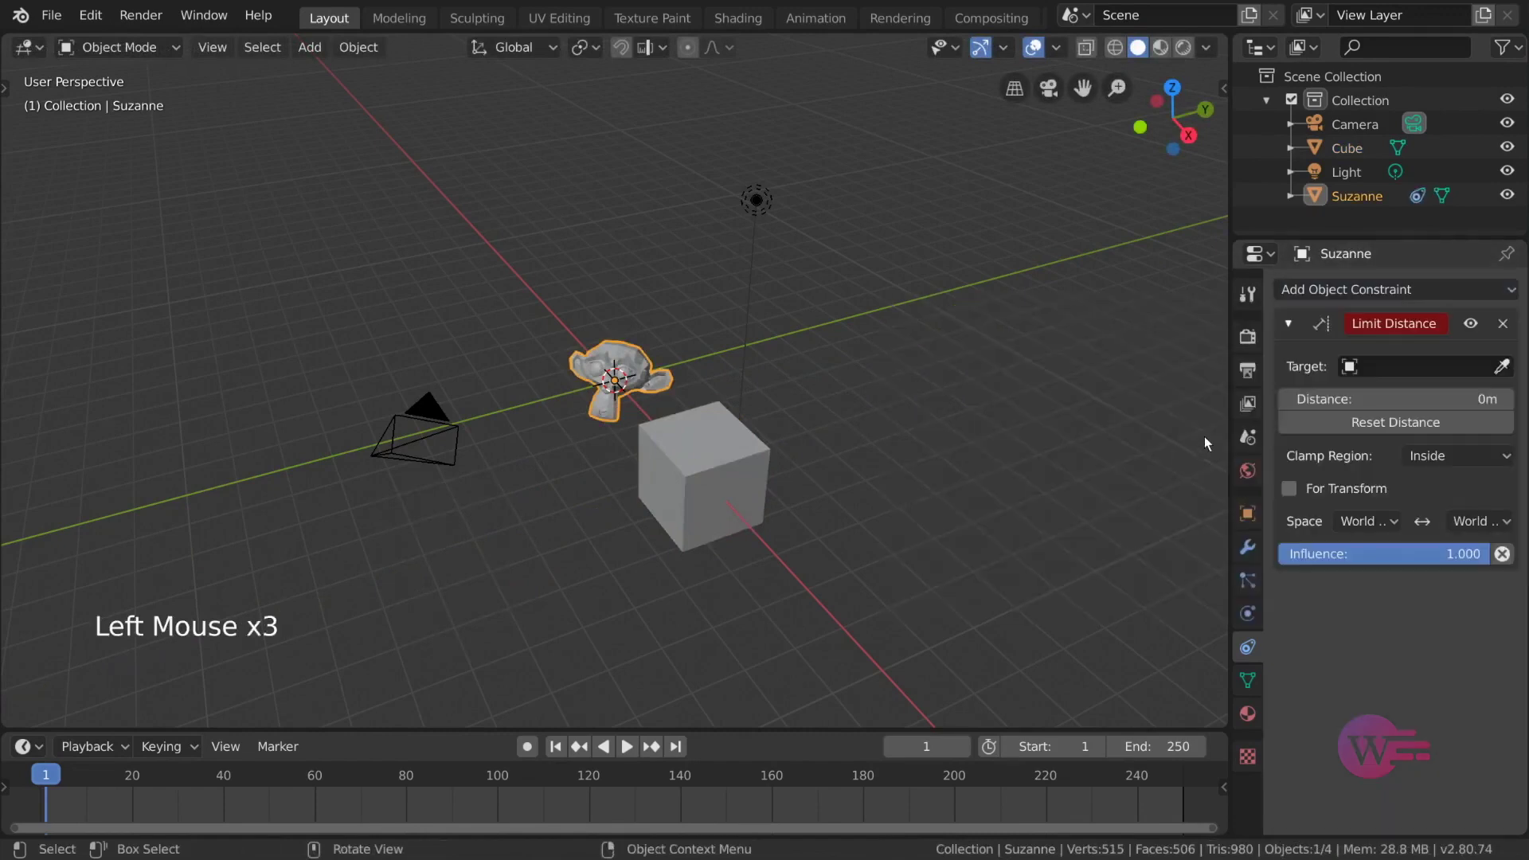
{"action": "left_click", "coordinate": [1514, 373]}
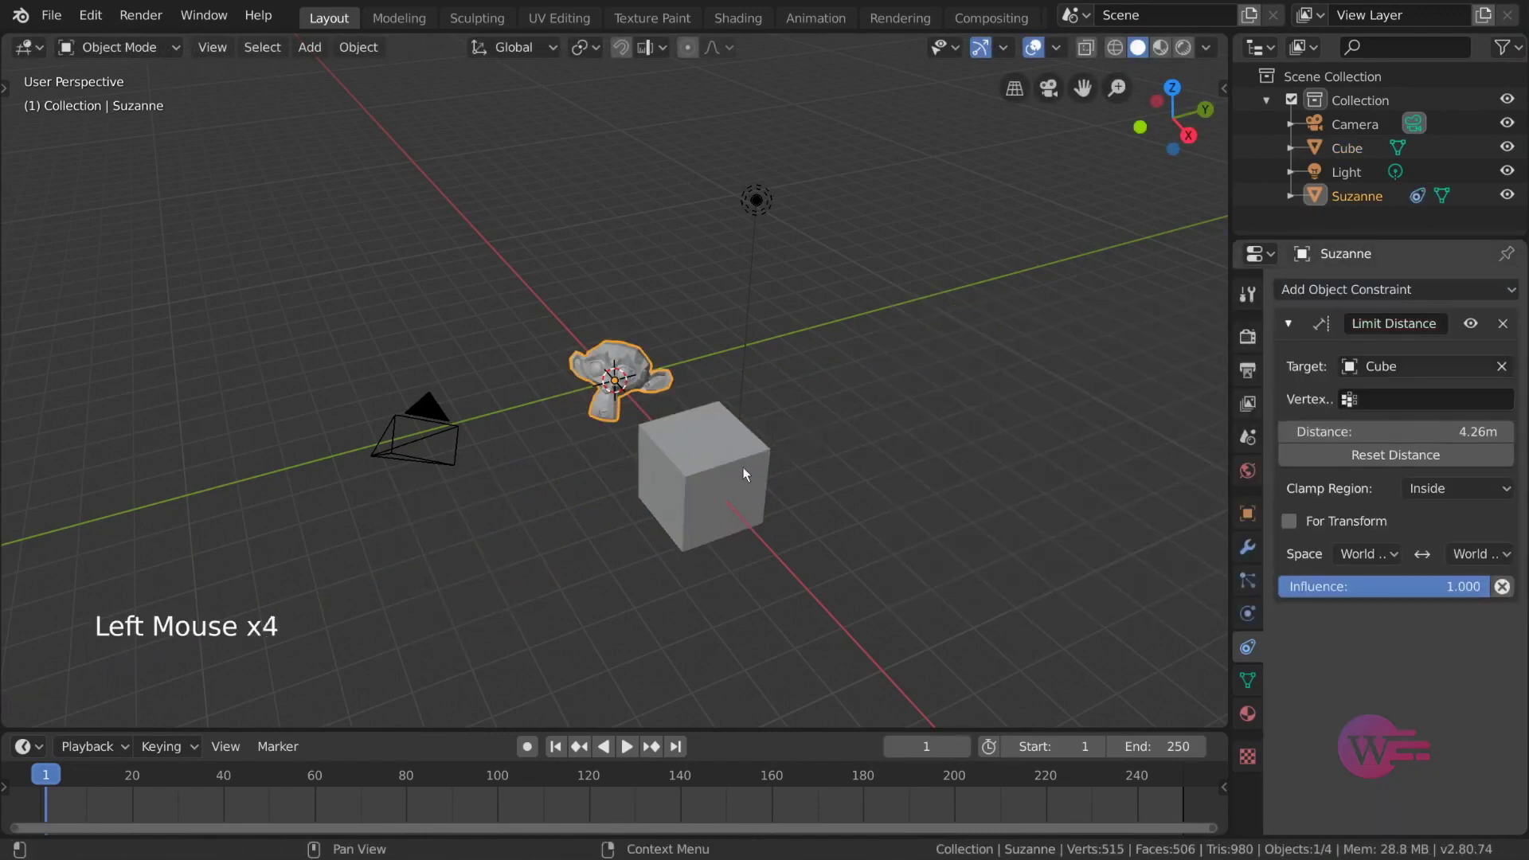
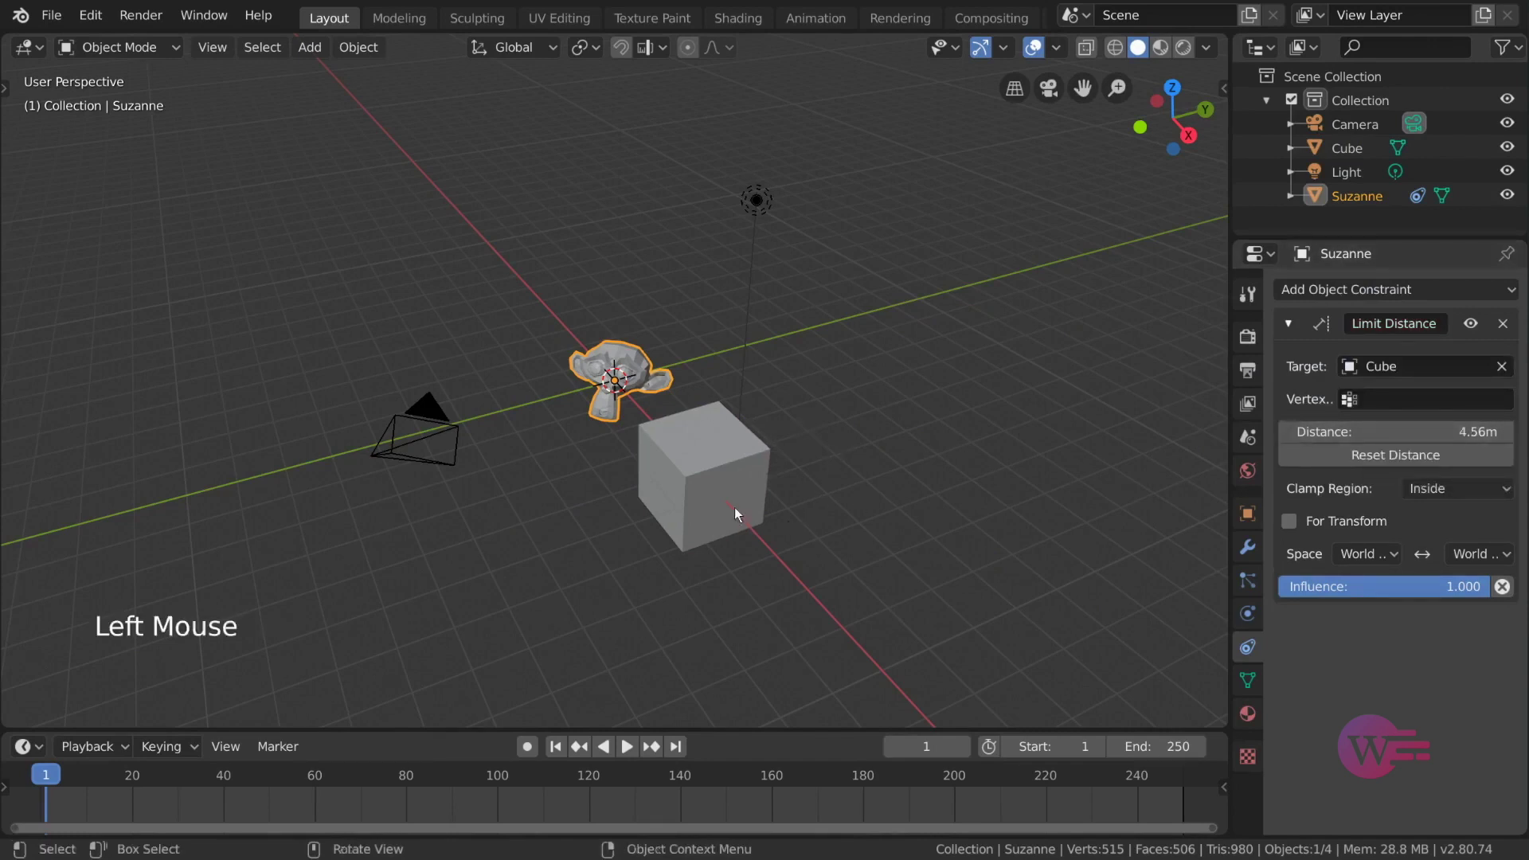
- Orbit the view and drag Suzanne around to test the distance limit
{"action": "middle_click", "coordinate": [885, 442]}
{"action": "scroll", "scroll_direction": "up", "scroll_amount": 3}
{"action": "middle_click", "coordinate": [936, 426]}
{"action": "middle_click", "coordinate": [873, 427]}
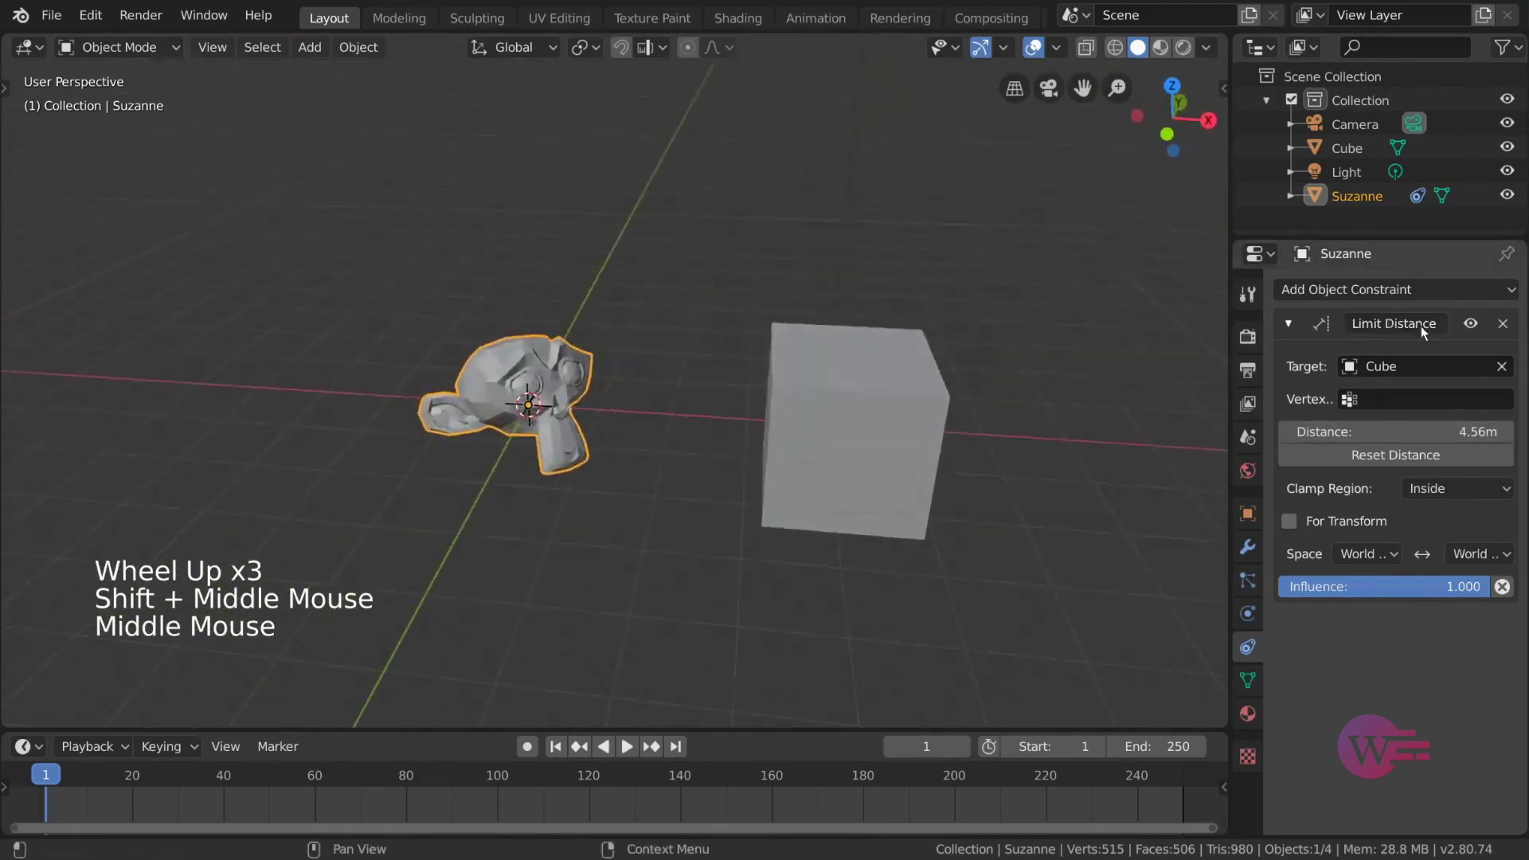
{"action": "key", "text": "g"}
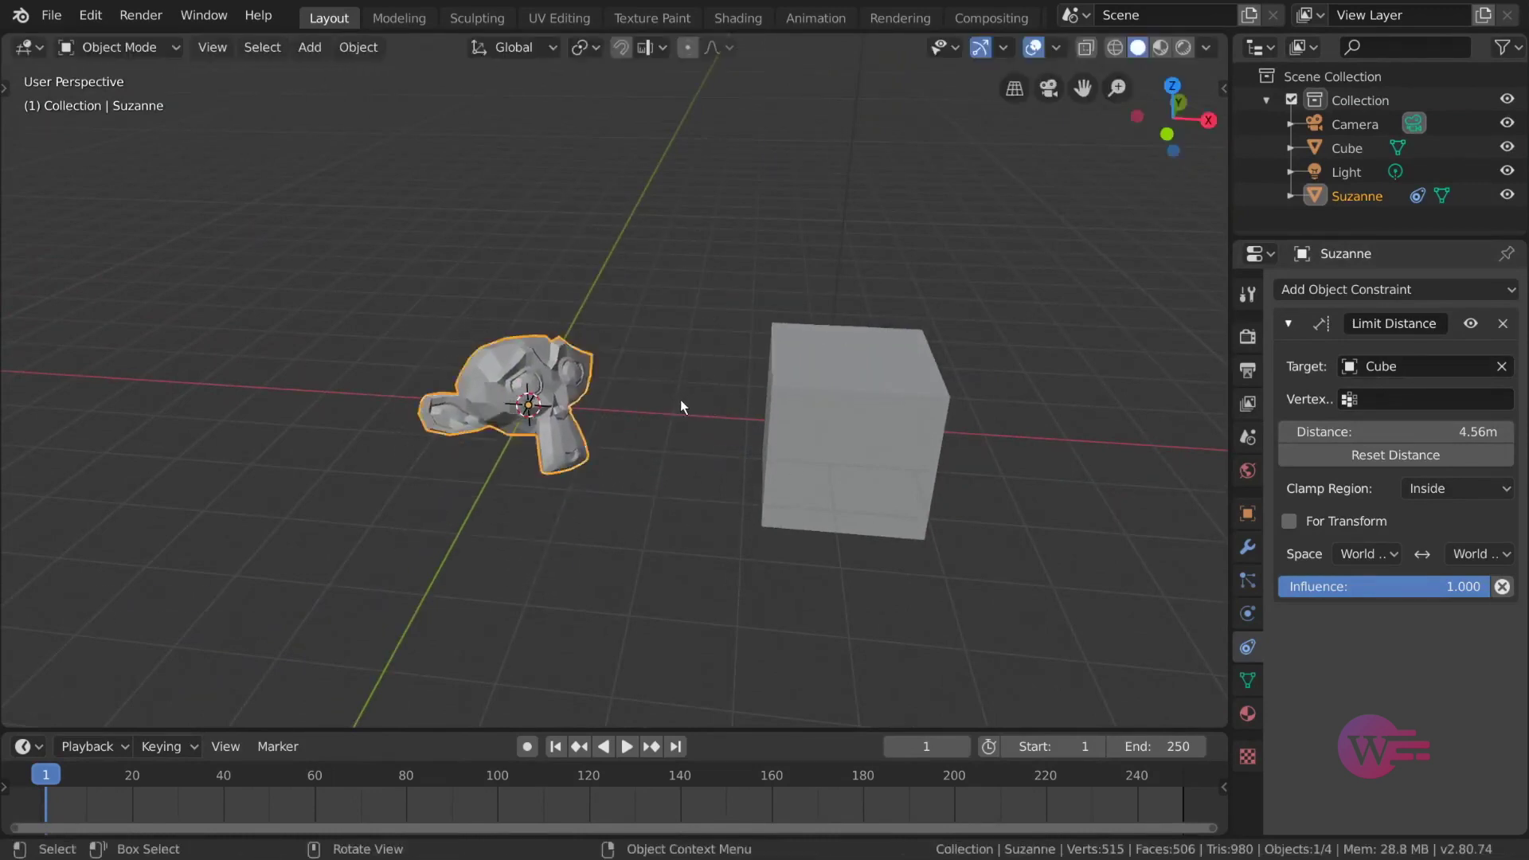
{"action": "scroll", "scroll_direction": "down", "scroll_amount": 3}
- Move Suzanne to test the default clamp, then set Clamp Region to Outside and test again
{"action": "middle_click", "coordinate": [713, 418]}
{"action": "key", "text": "g"}
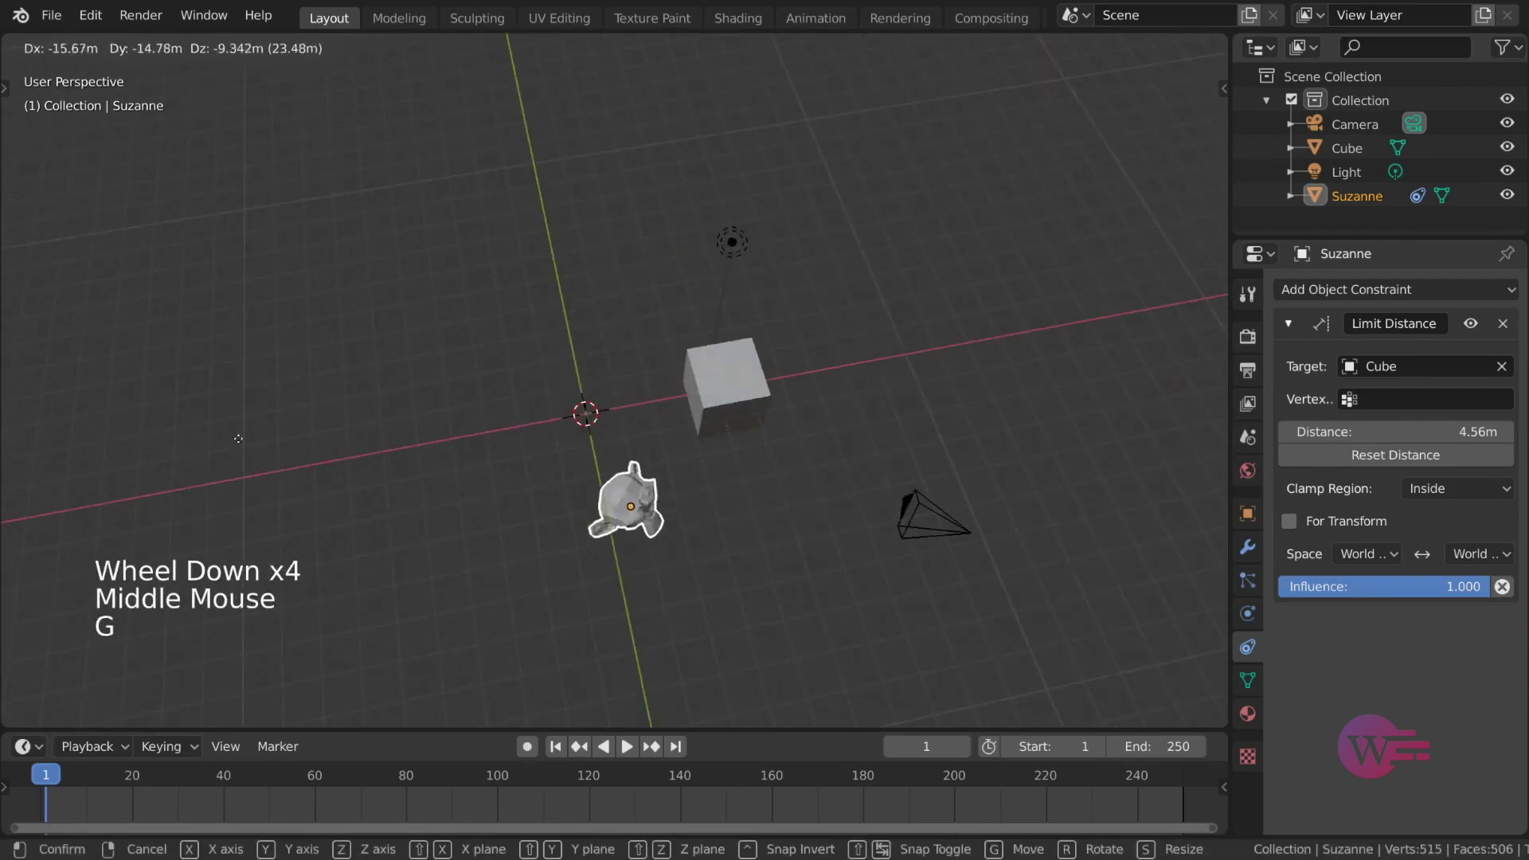
{"action": "middle_click", "coordinate": [767, 275]}
{"action": "scroll", "scroll_direction": "up", "scroll_amount": 3}
{"action": "left_click", "coordinate": [1489, 492]}
{"action": "scroll", "scroll_direction": "down", "scroll_amount": 3}
{"action": "middle_click", "coordinate": [808, 368]}
{"action": "key", "text": "g"}
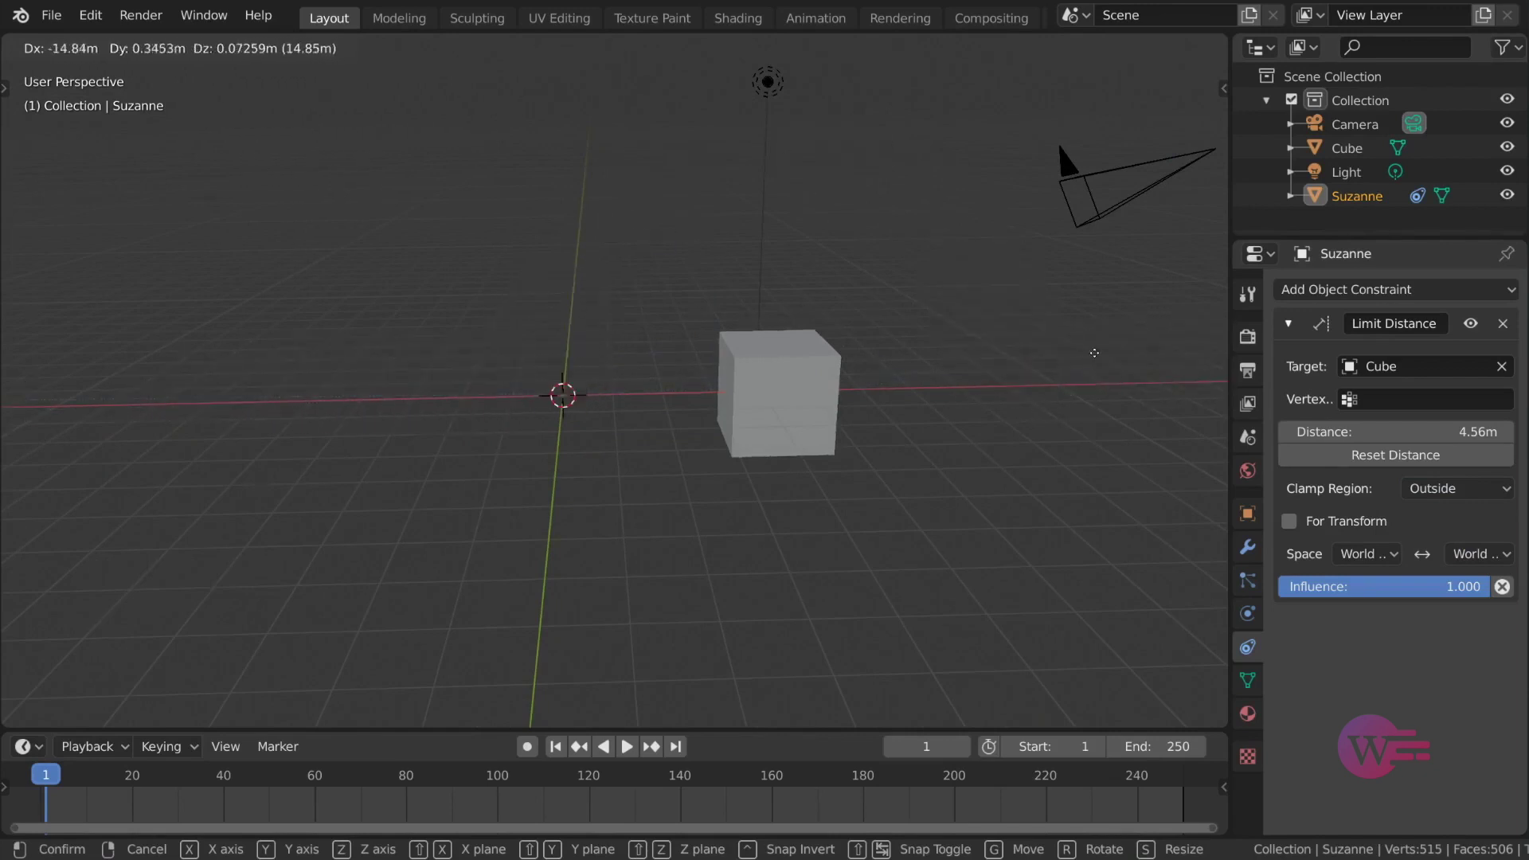
- Set Clamp Region to On Surface, holding Suzanne at 4.56m while dragging her
{"action": "middle_click", "coordinate": [839, 318]}
{"action": "left_click", "coordinate": [1456, 490]}
{"action": "key", "text": "g"}
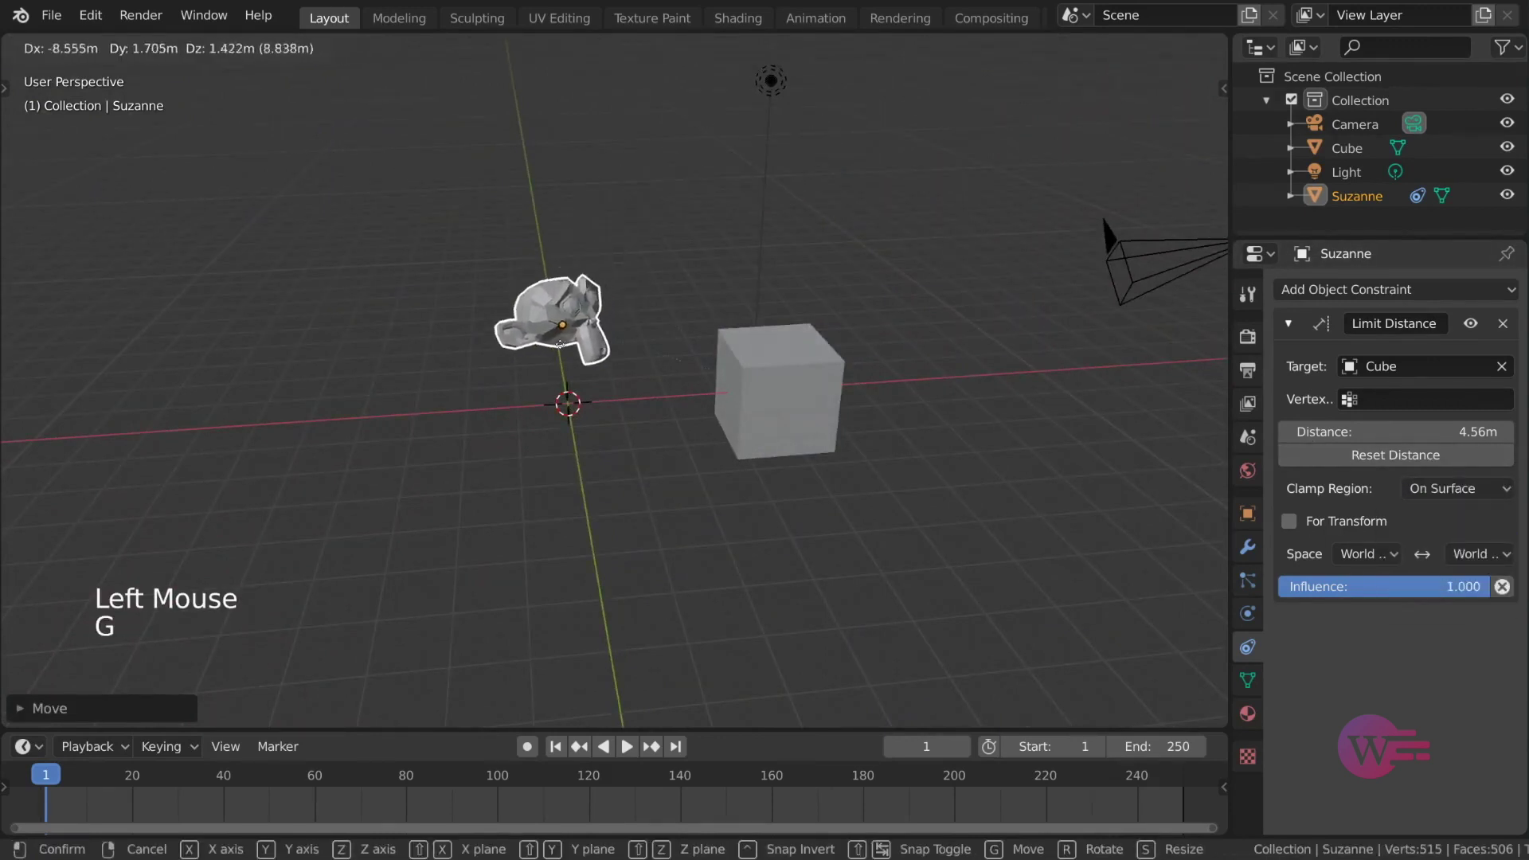
{"action": "key", "text": "g"}
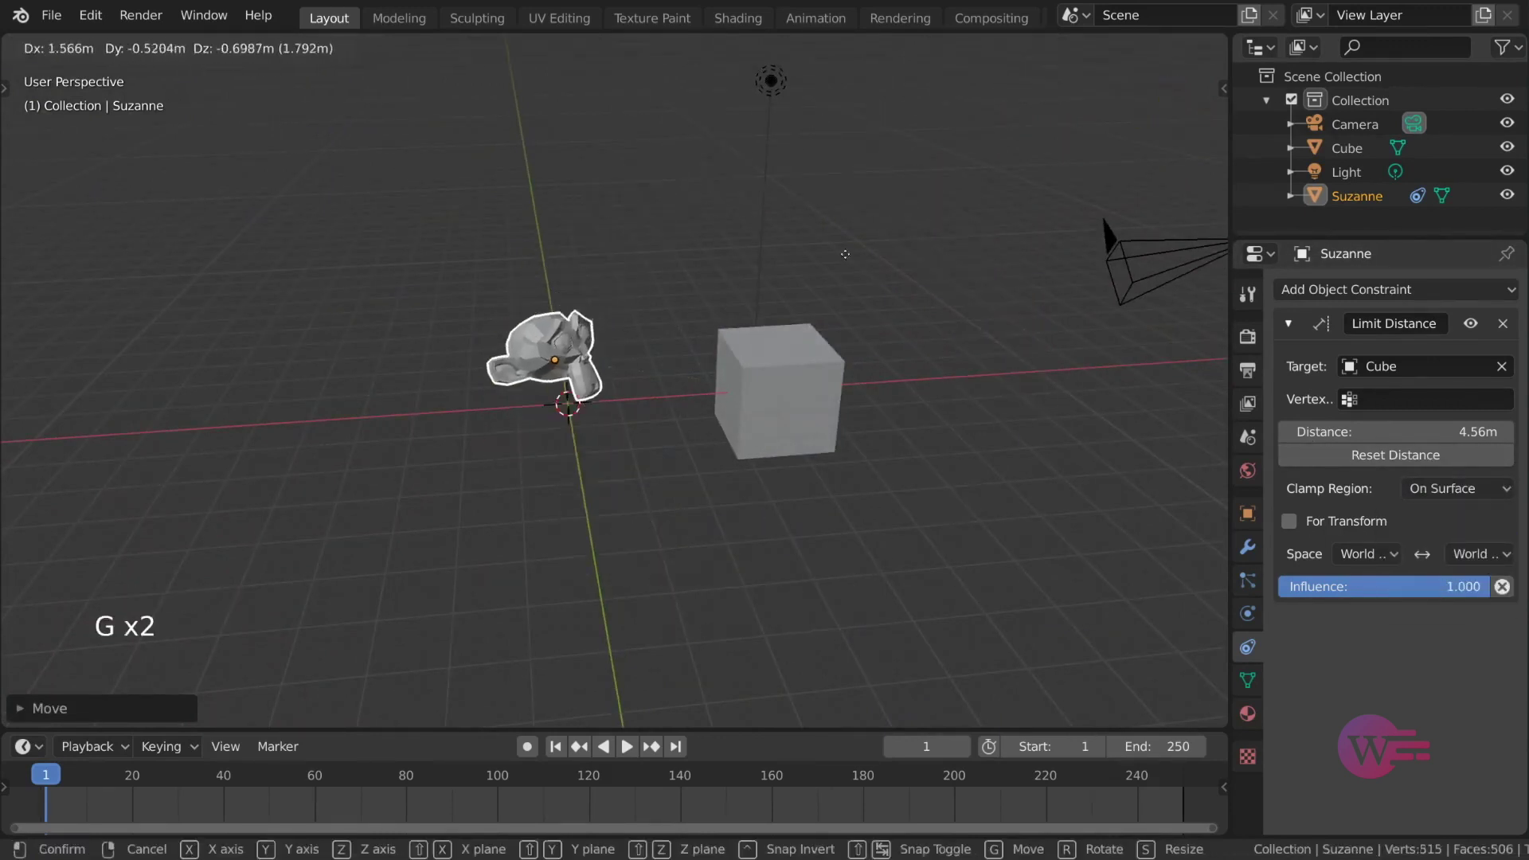
{"action": "middle_click", "coordinate": [846, 285]}
- Swap Limit Distance for a Maintain Volume constraint in Strict mode, free on Y, and scale Suzanne to test it
{"action": "key", "text": "g"}
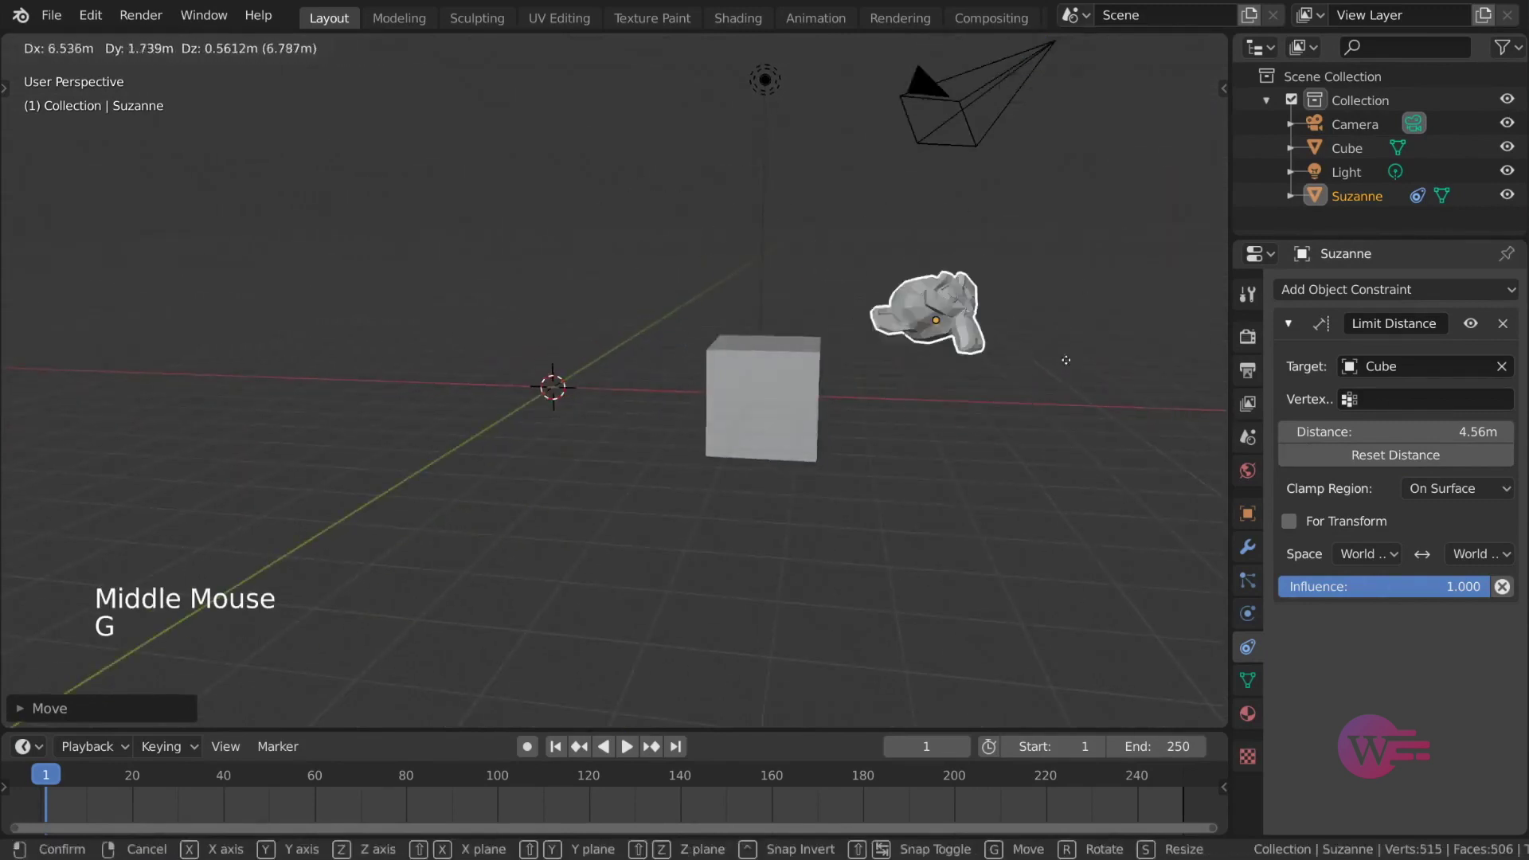
{"action": "left_click", "coordinate": [1330, 292]}
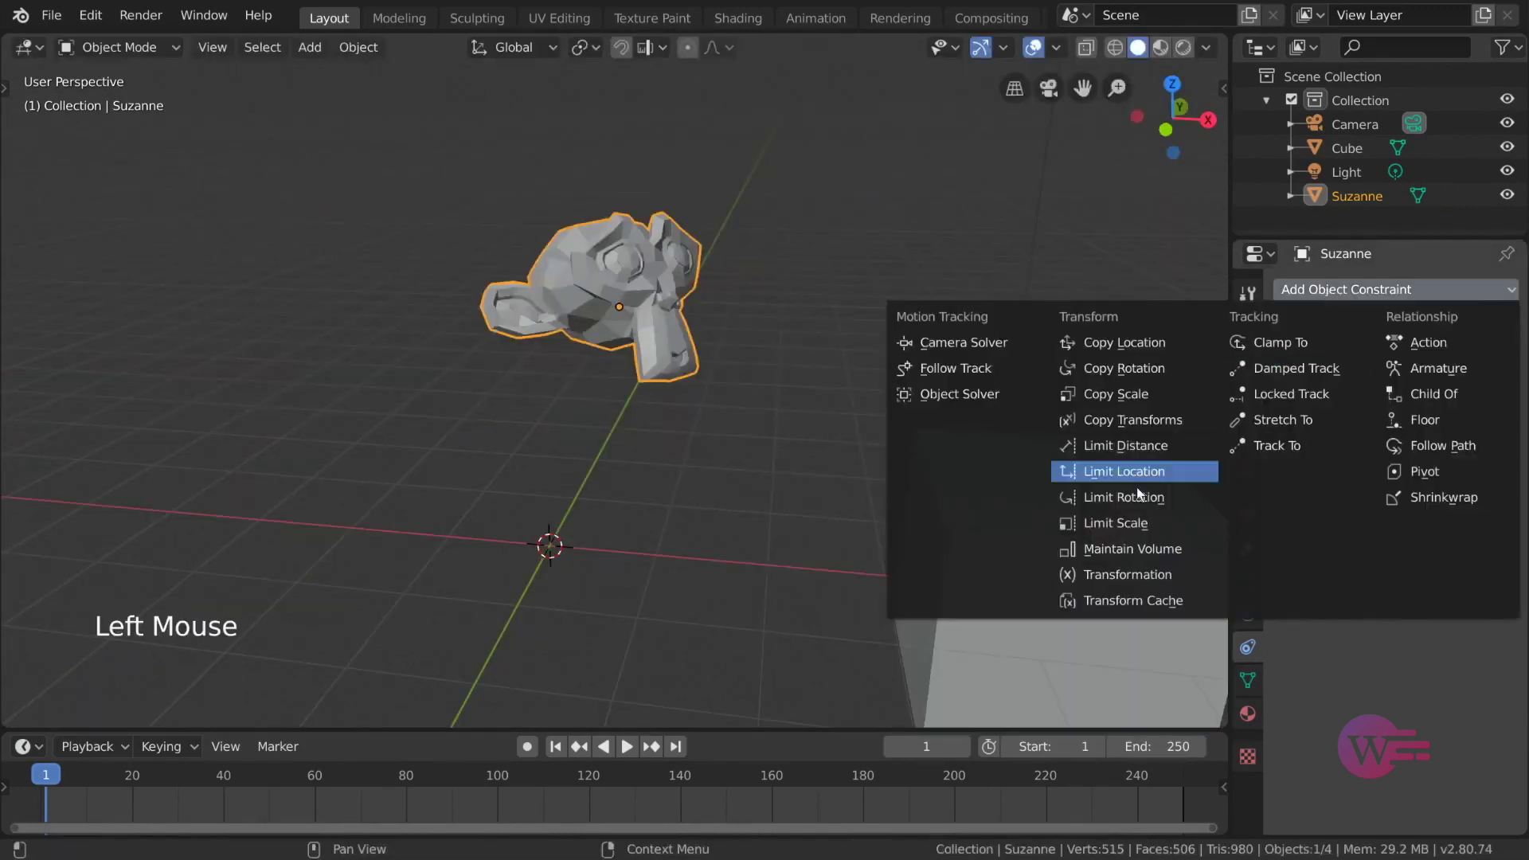
{"action": "key", "text": "s"}
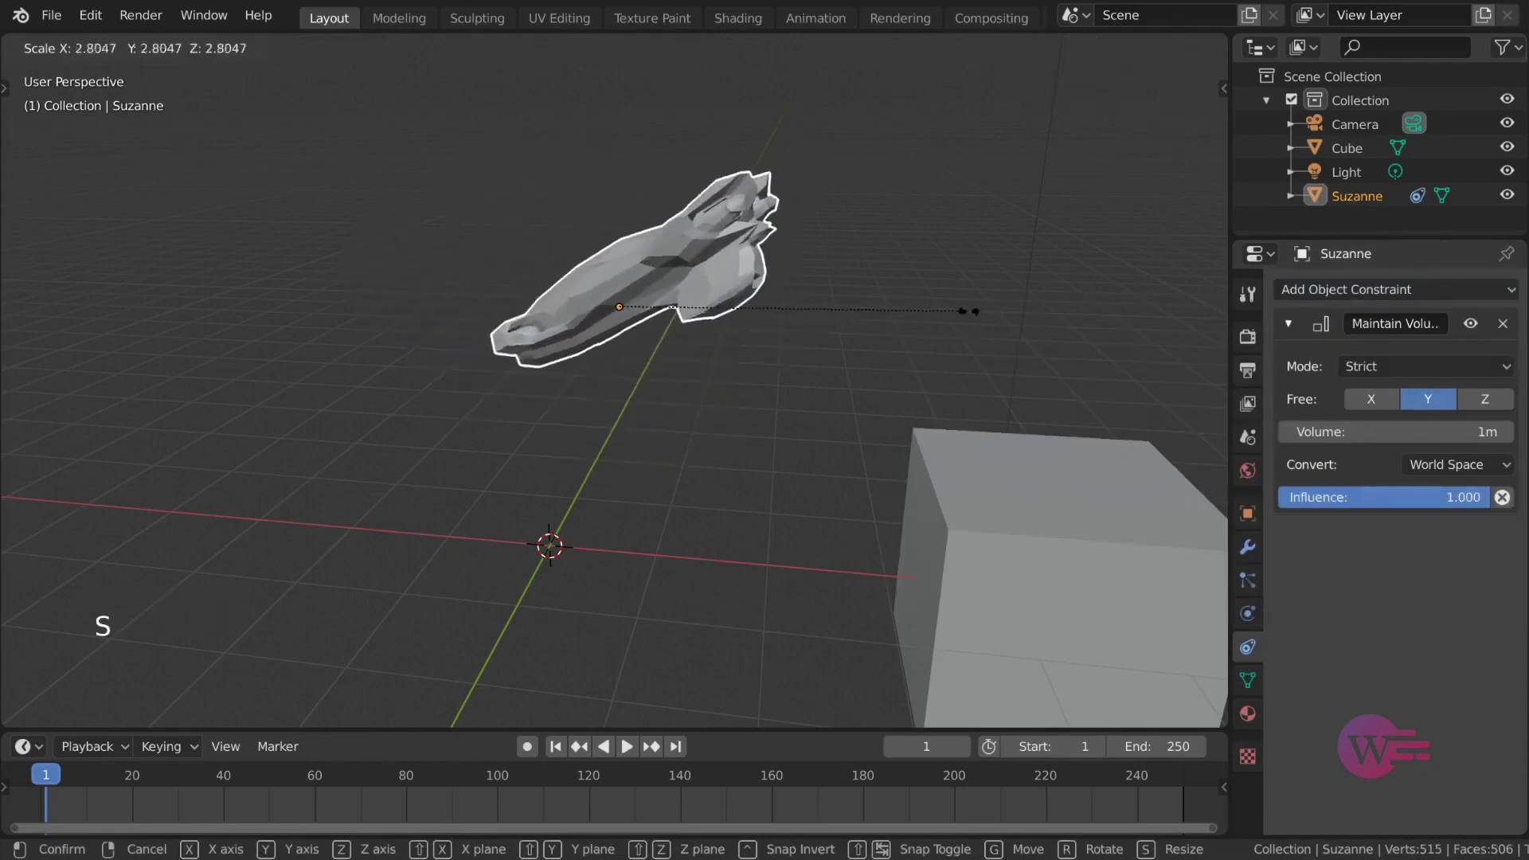
{"action": "key", "text": "s"}
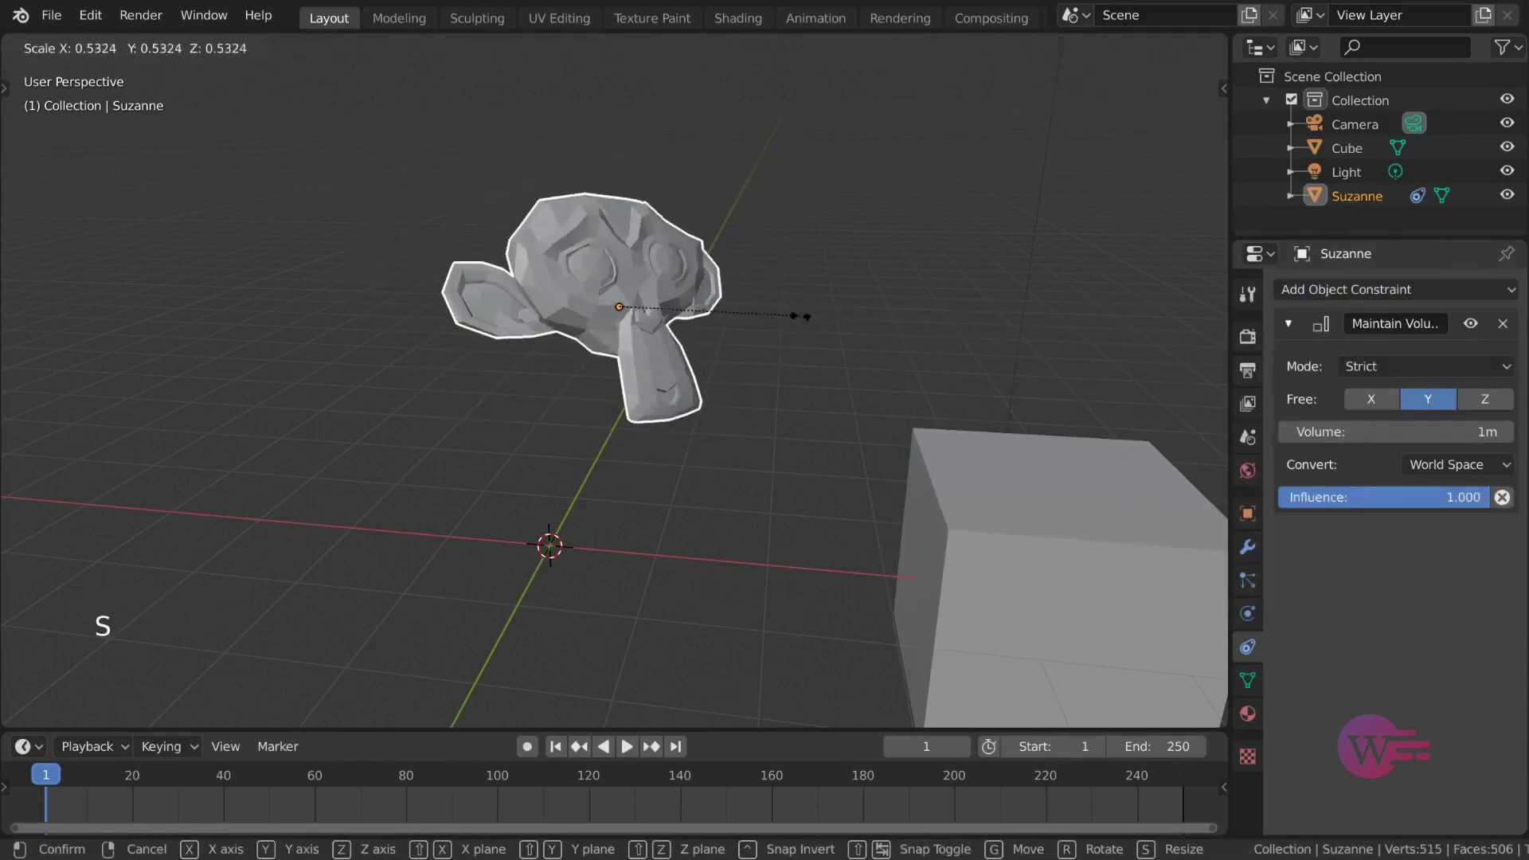
{"action": "key", "text": "s"}
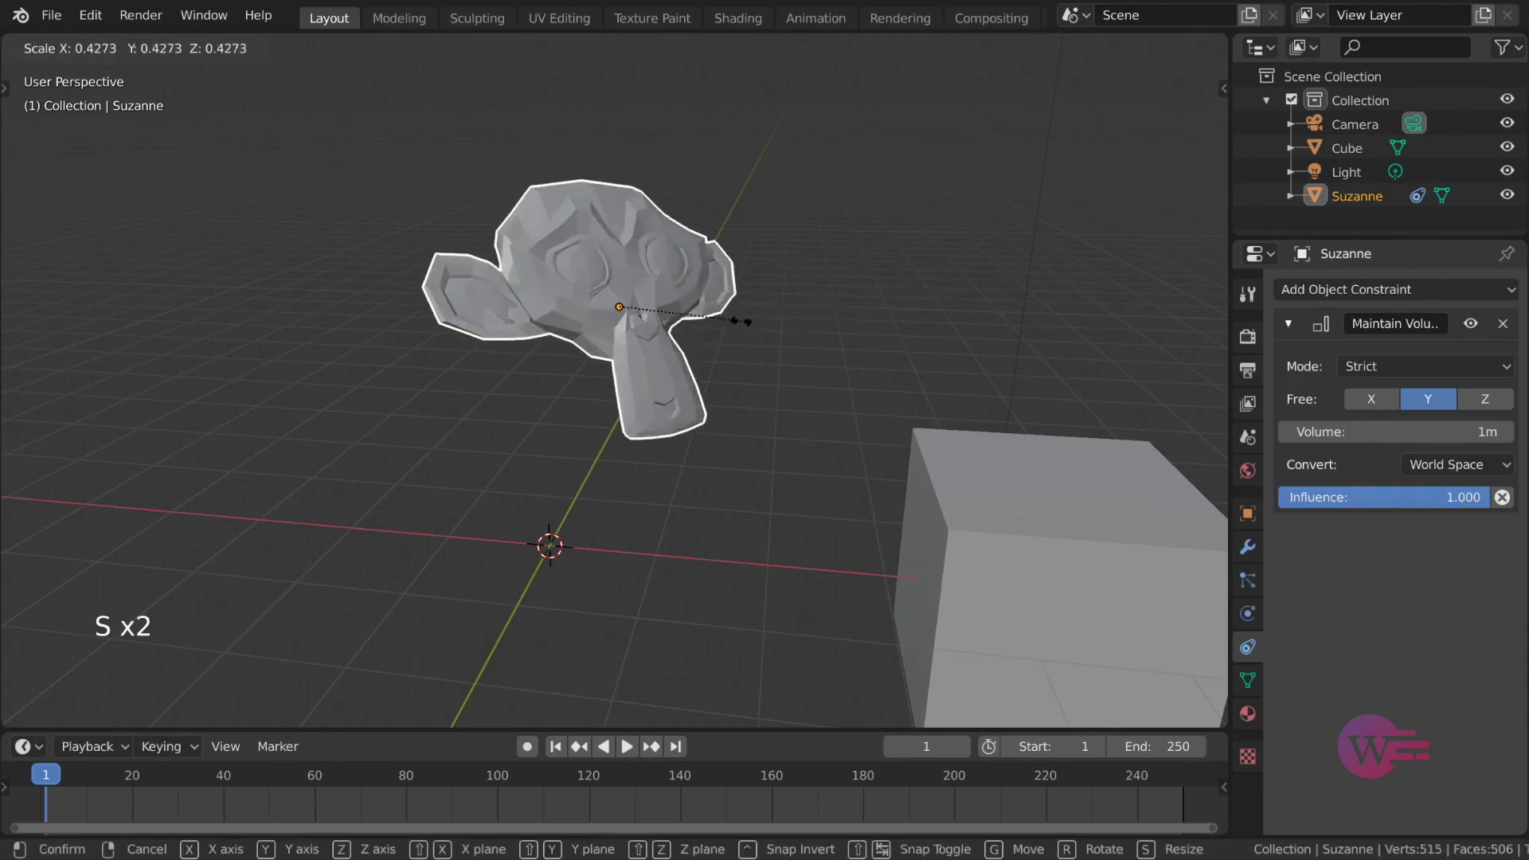
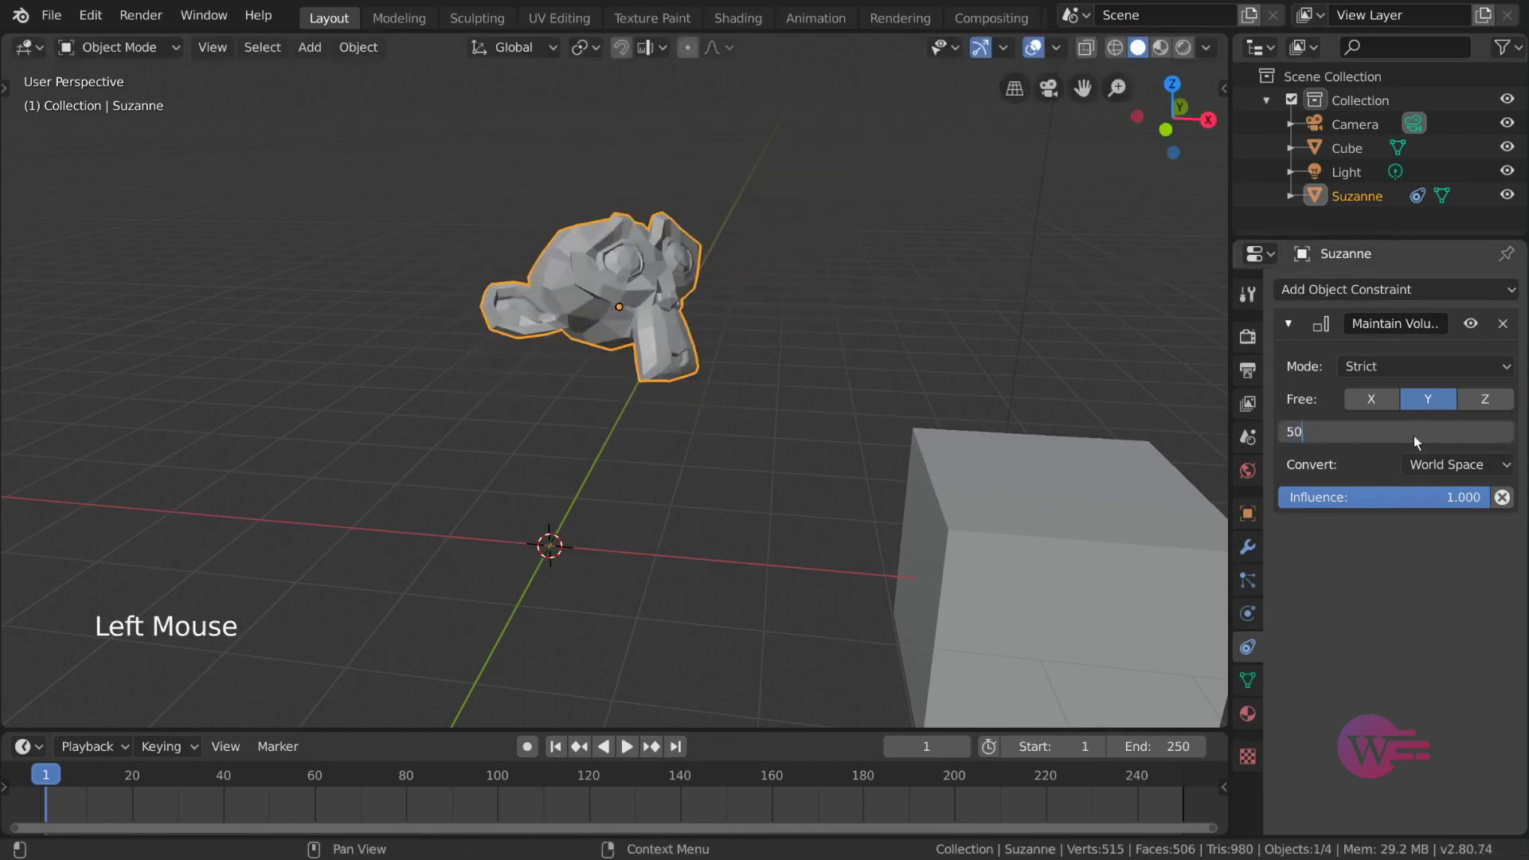
- Scale Suzanne (S) to test the 50 m Maintain Volume constraint against the Cube
{"action": "scroll", "scroll_direction": "down", "scroll_amount": 3}
{"action": "middle_click", "coordinate": [817, 361]}
{"action": "key", "text": "s"}
{"action": "scroll", "scroll_direction": "down", "scroll_amount": 3}
{"action": "middle_click", "coordinate": [722, 409]}
{"action": "scroll", "scroll_direction": "up", "scroll_amount": 3}
{"action": "key", "text": "s"}
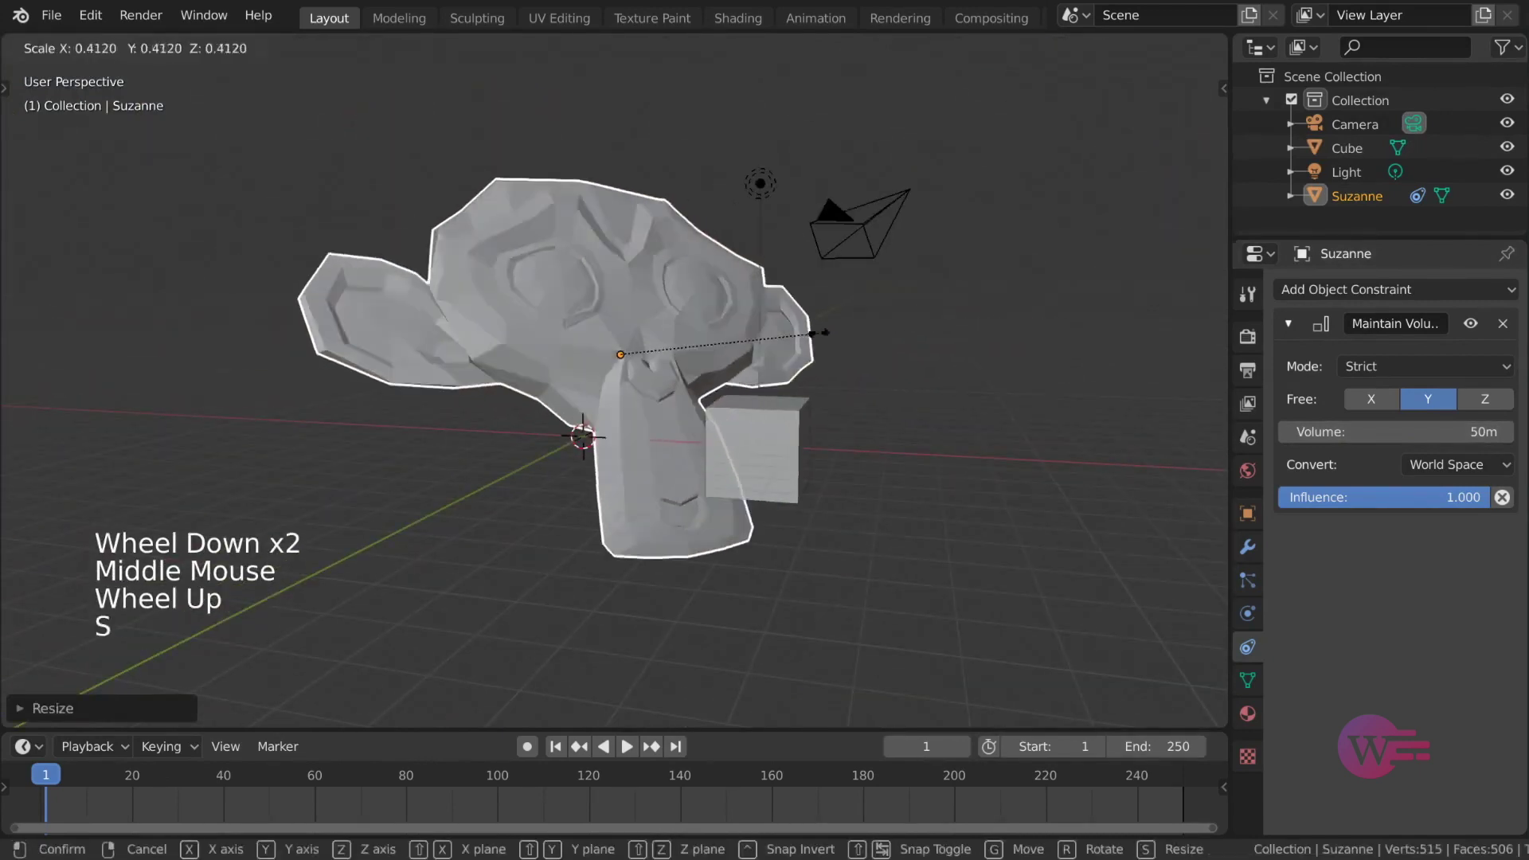
- Orbit and zoom the view to inspect the enlarged Suzanne next to the Cube
{"action": "middle_click", "coordinate": [899, 392]}
{"action": "scroll", "scroll_direction": "up", "scroll_amount": 3}
{"action": "middle_click", "coordinate": [927, 374]}
{"action": "middle_click", "coordinate": [920, 354]}
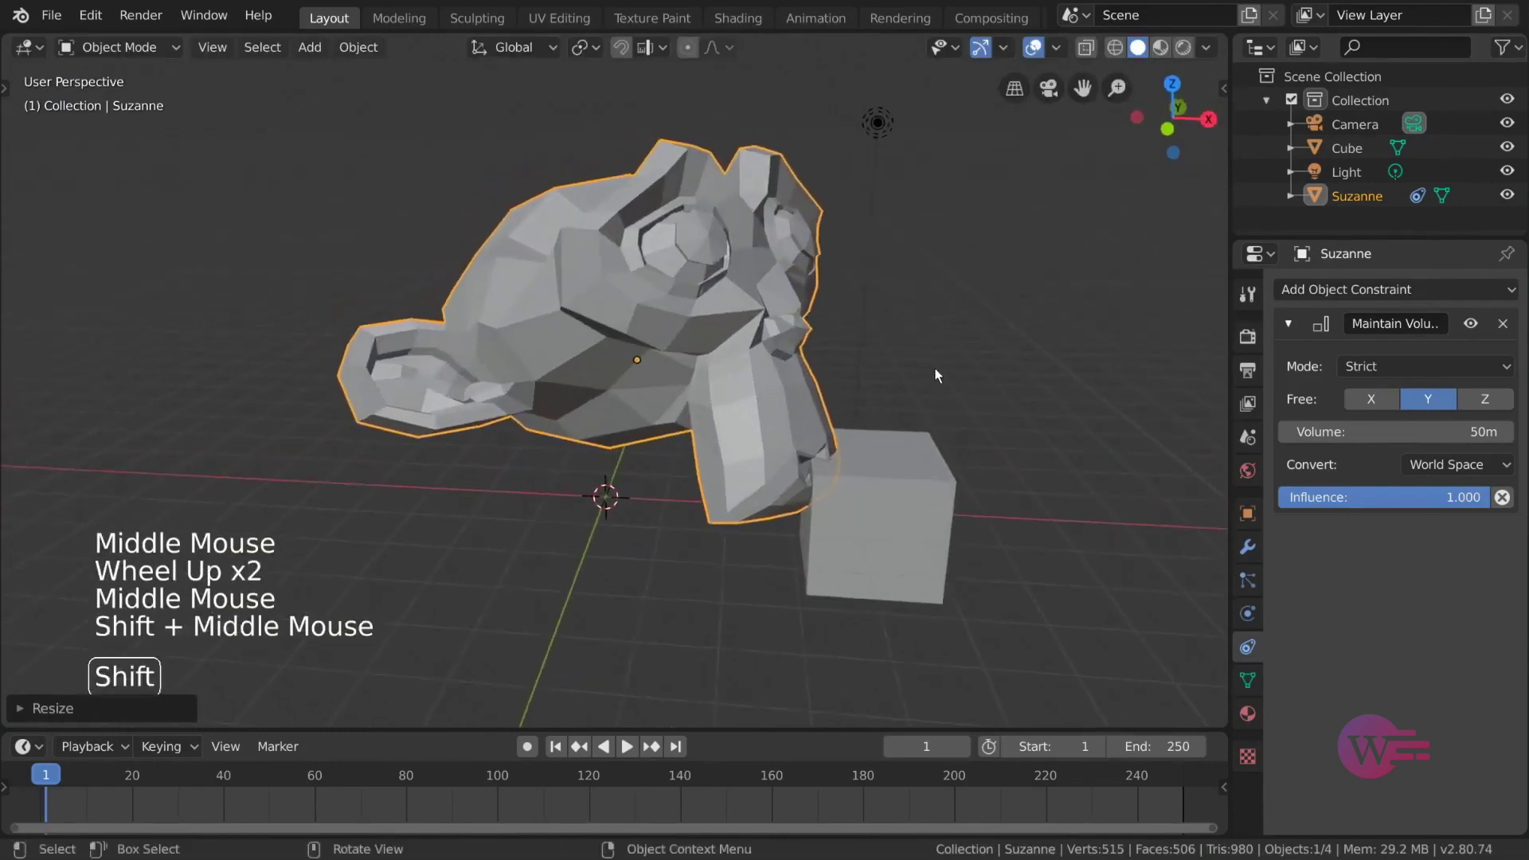